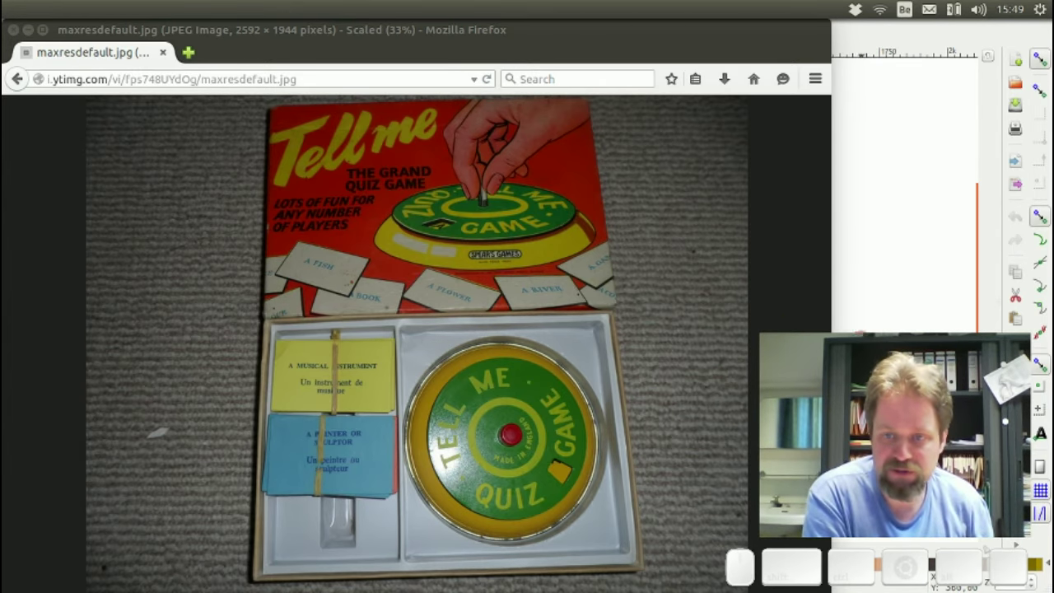
- Switch from the Firefox reference photo to the FreeCAD turntable model window
key(alt+Tab)
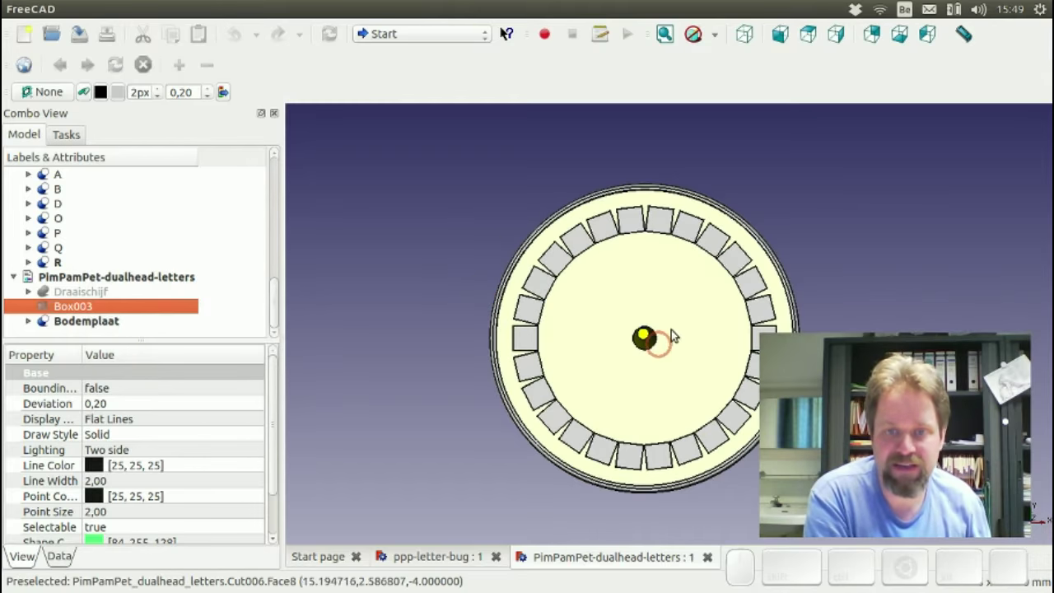
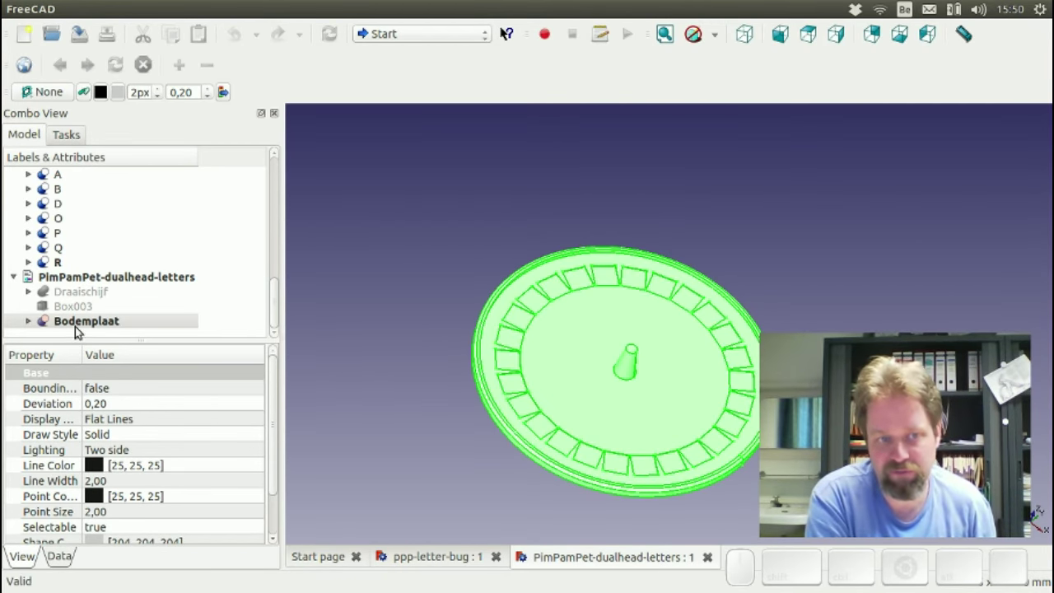
click(74, 295)
key(space)
drag(725, 430, 291, 317)
click(75, 319)
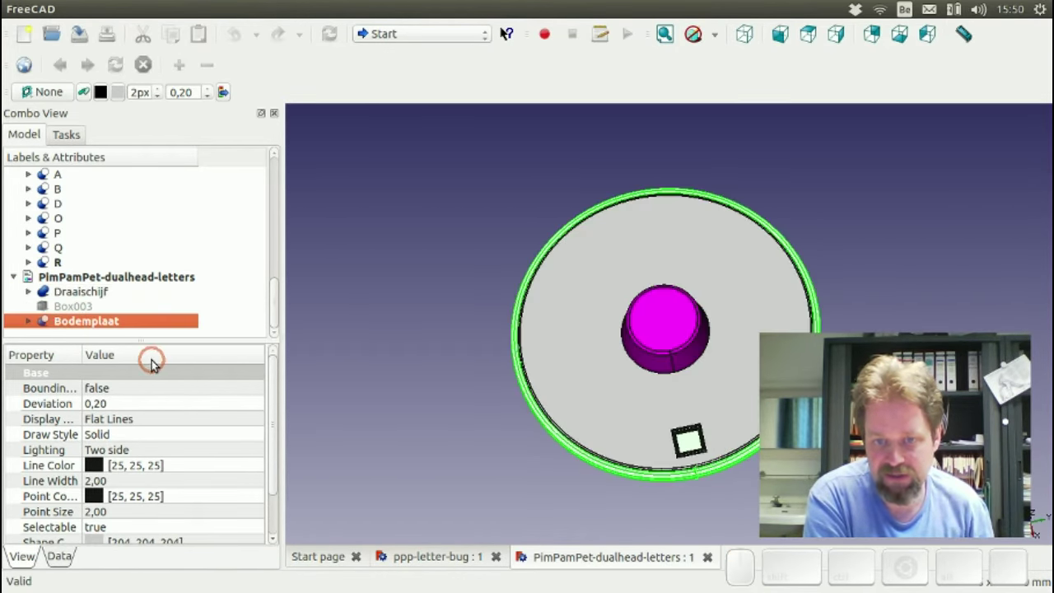
key(space)
scroll(up, 3)
scroll(up, 3)
scroll(up, 3)
scroll(up, 3)
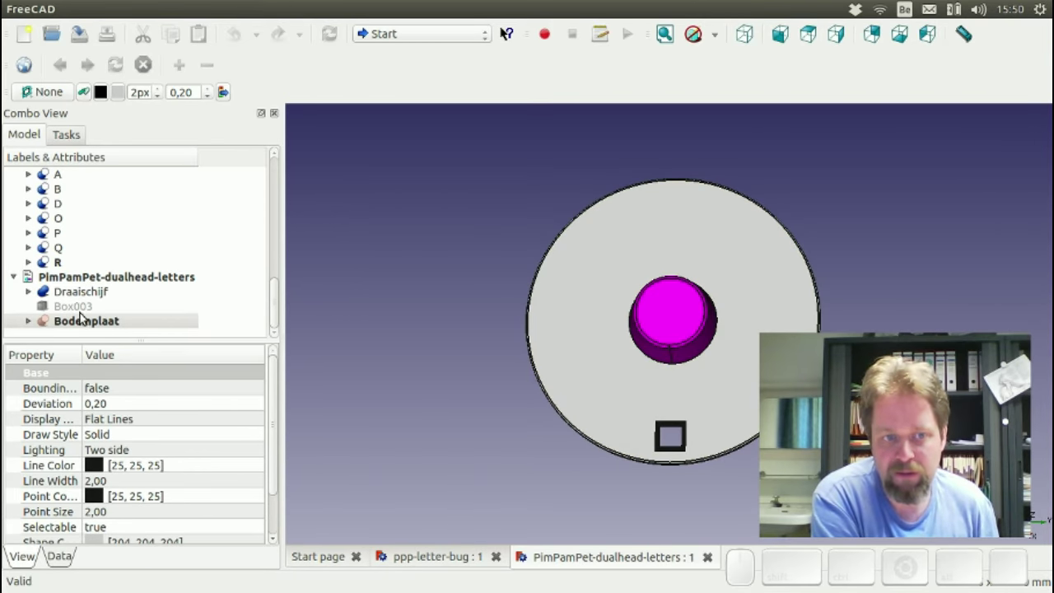
click(85, 296)
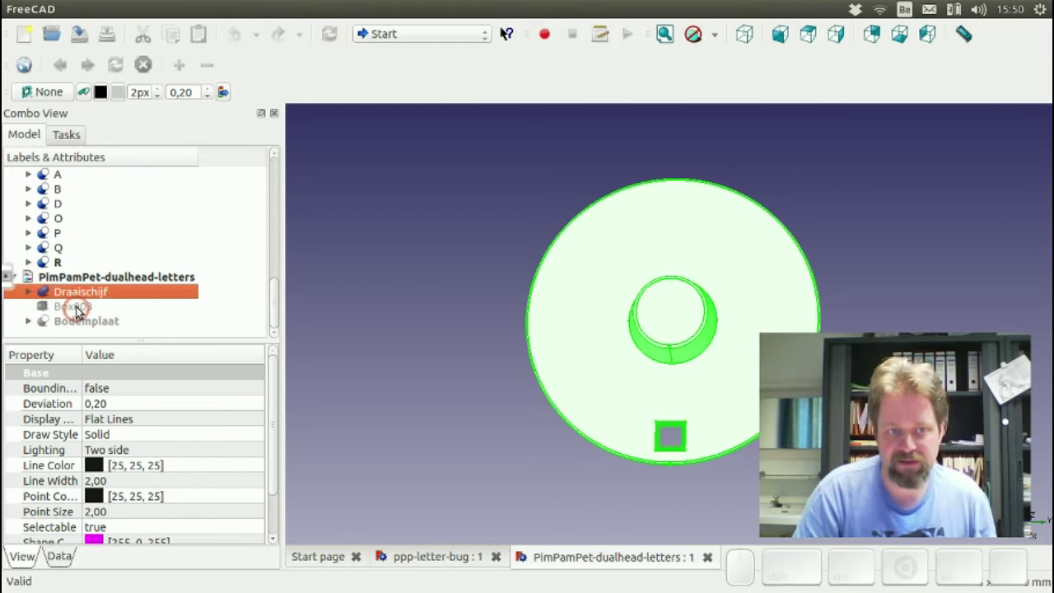
click(78, 320)
click(78, 291)
key(space)
click(81, 320)
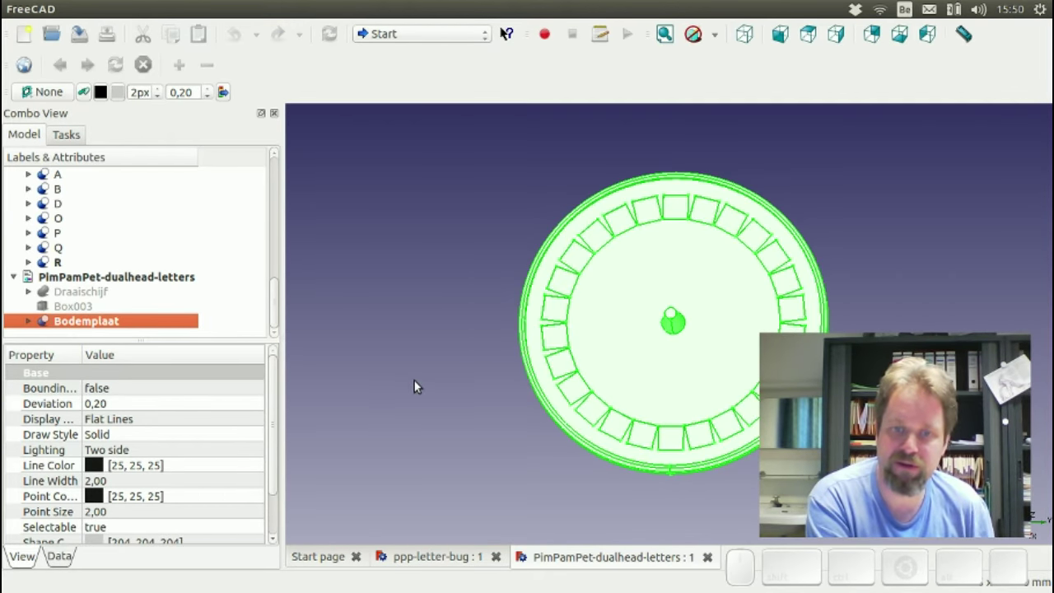
- In Inkscape, write ABCDEFGHIJKLMNOPQRSTUVWXYZ as one text line near the top of the page
key(alt+Tab)
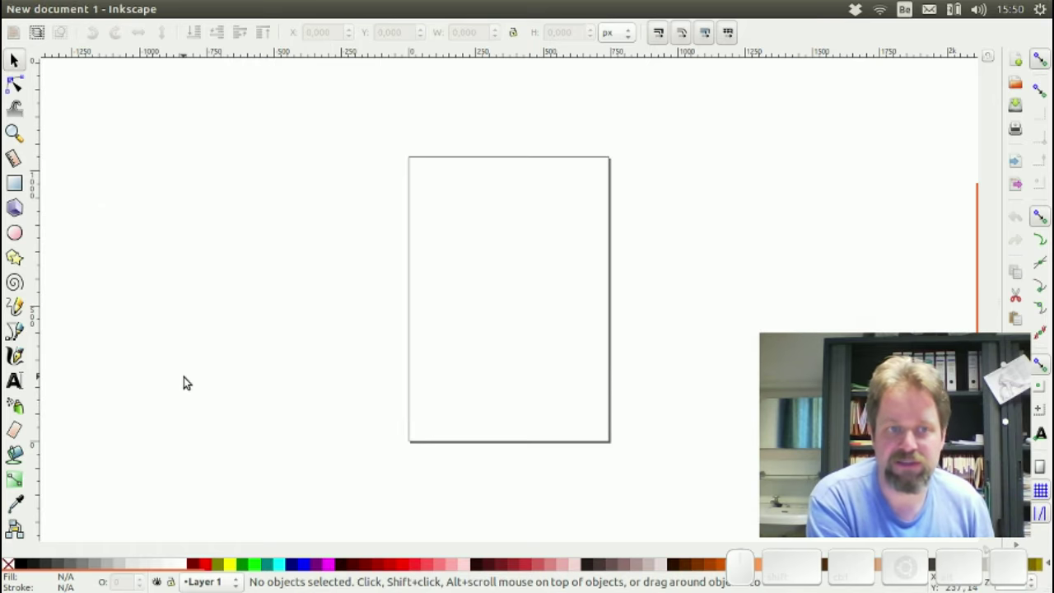
click(23, 383)
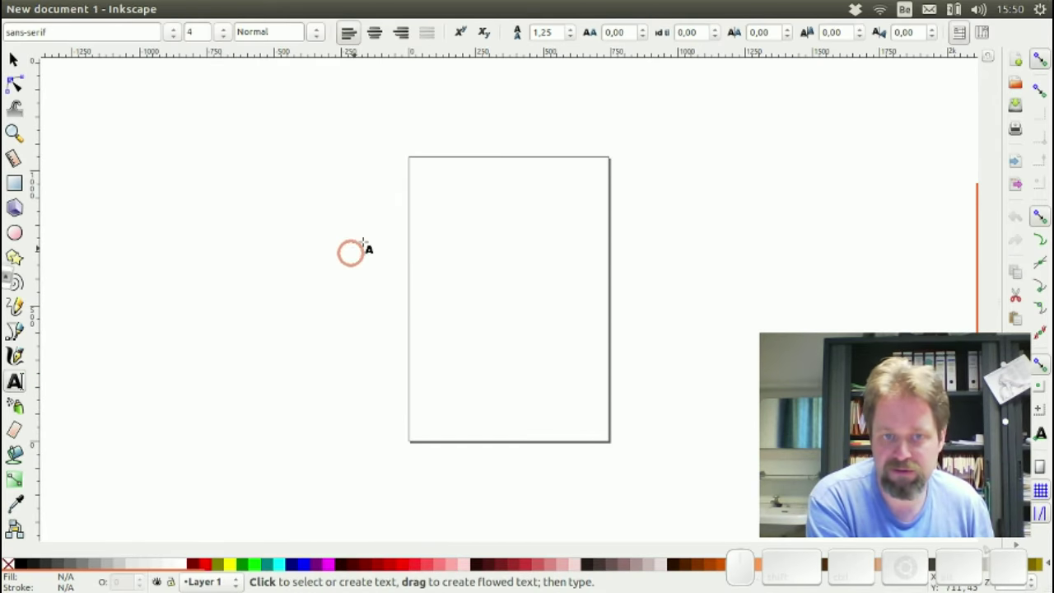
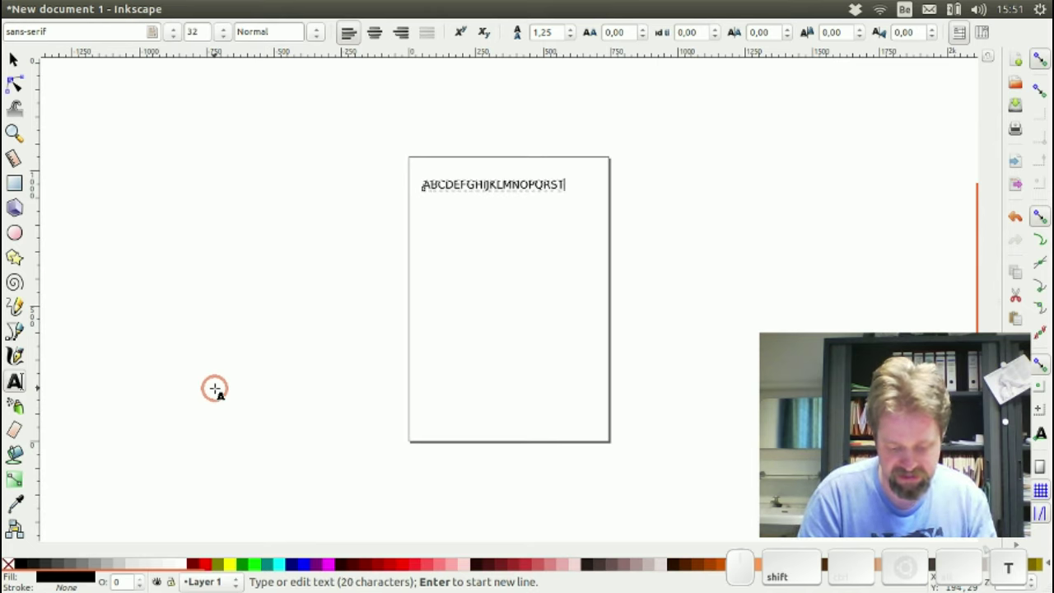
key(w)
key(x)
key(y)
key(shift+z)
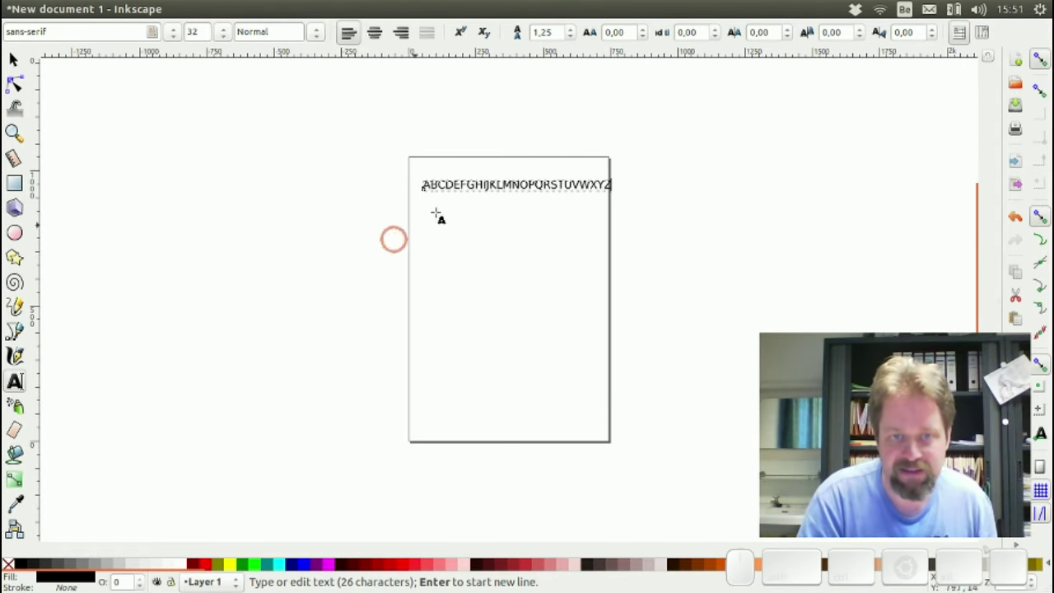
scroll(up, 3)
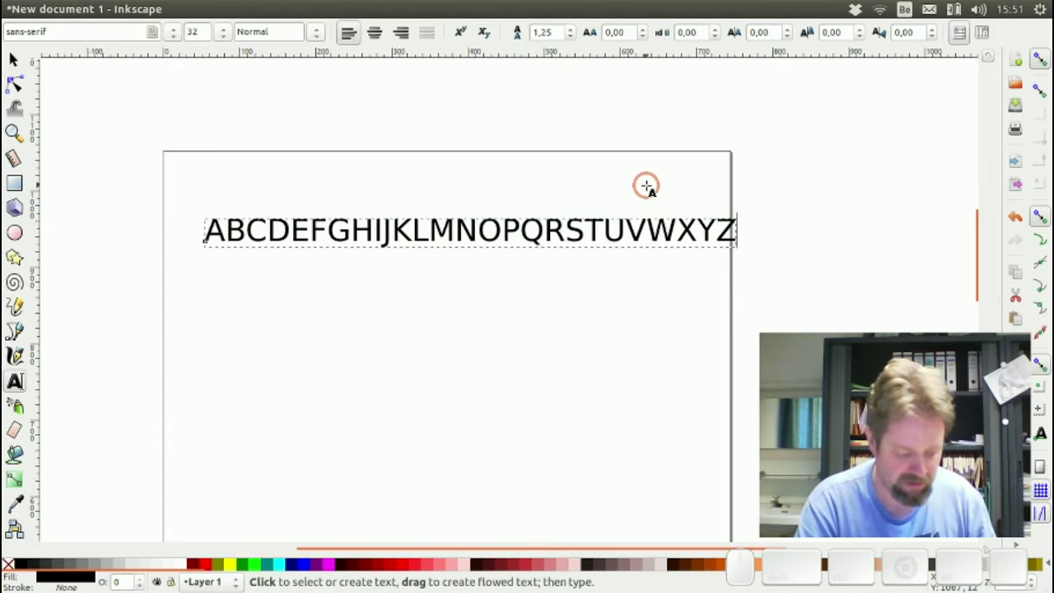
- Select the whole alphabet text and set its font family to Liberation Mono
key(ctrl+a)
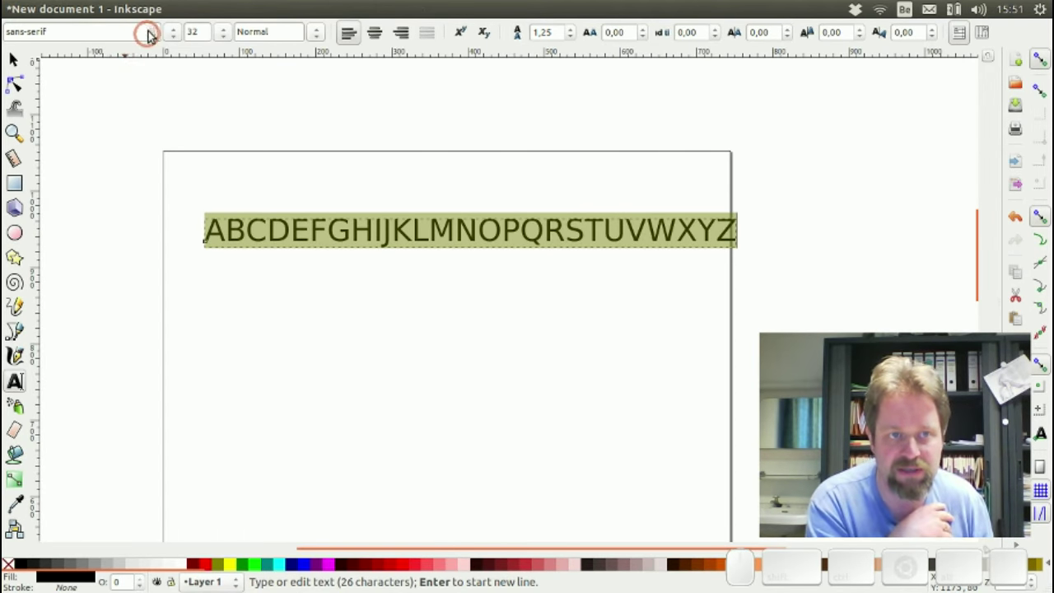
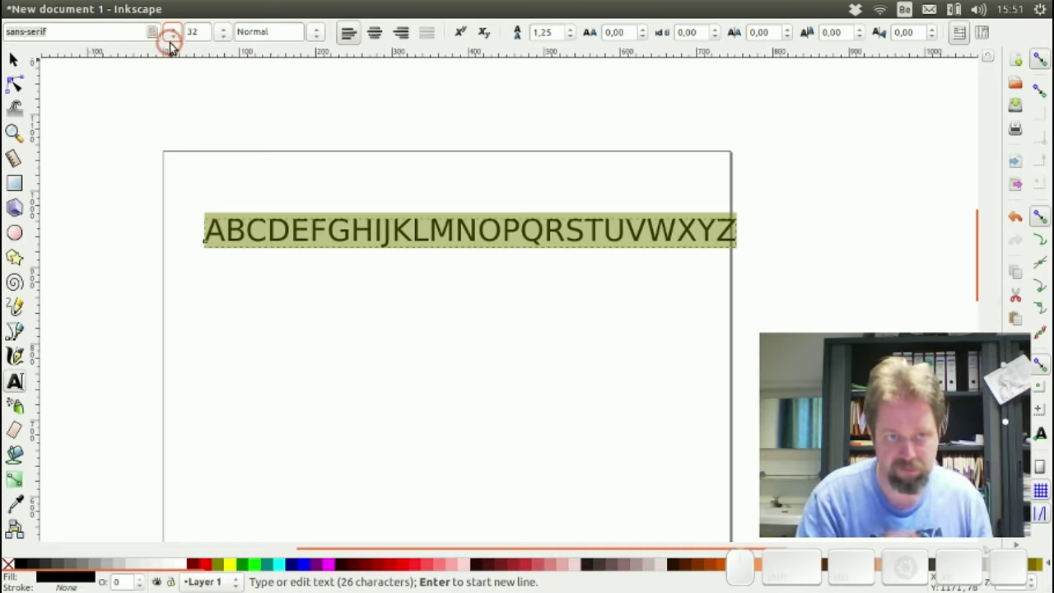
click(173, 31)
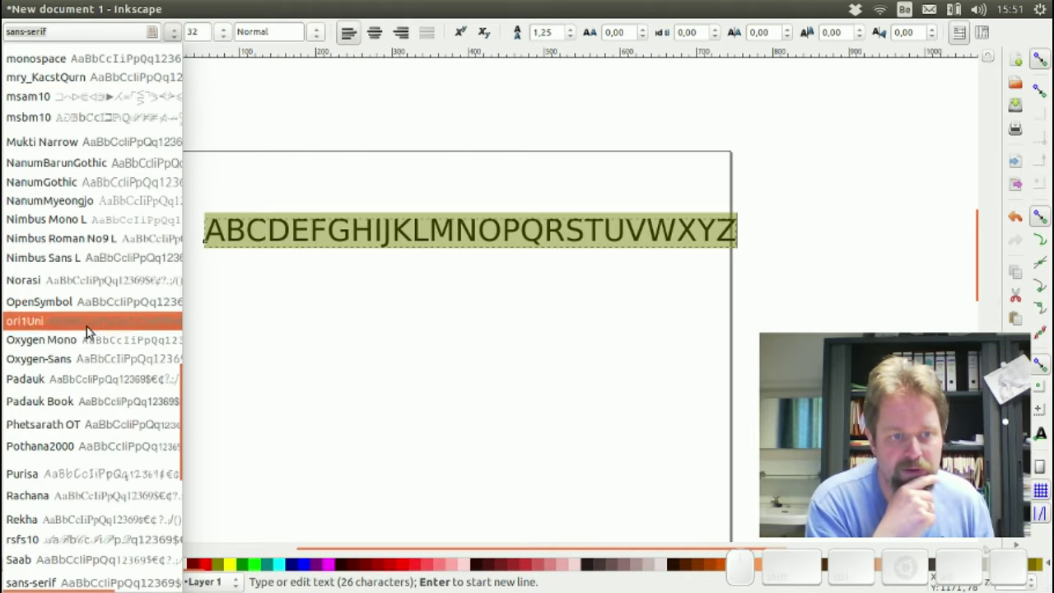
scroll(up, 3)
scroll(up, 3)
scroll(down, 3)
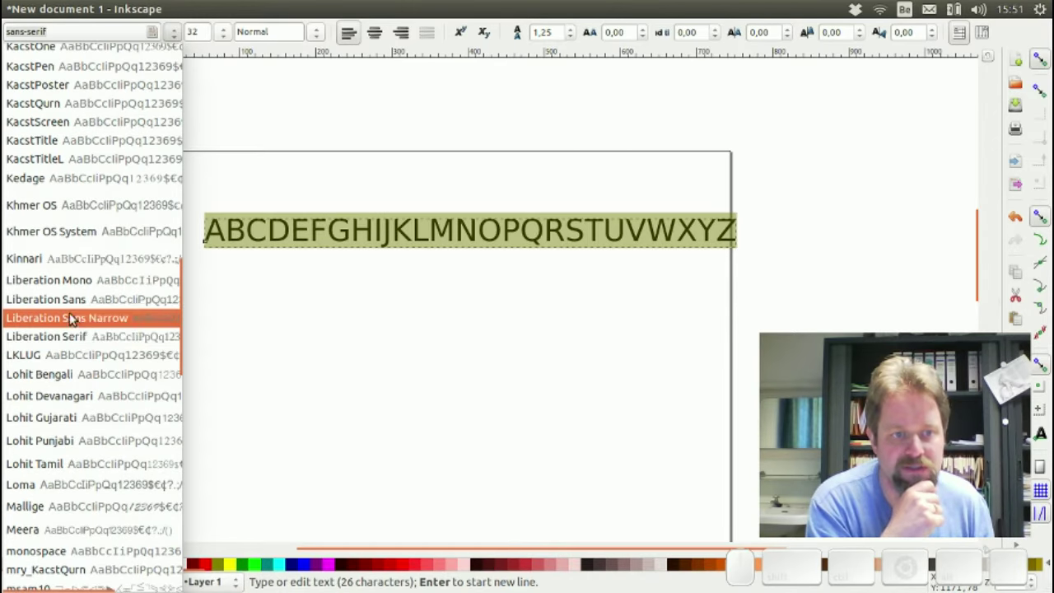
click(56, 287)
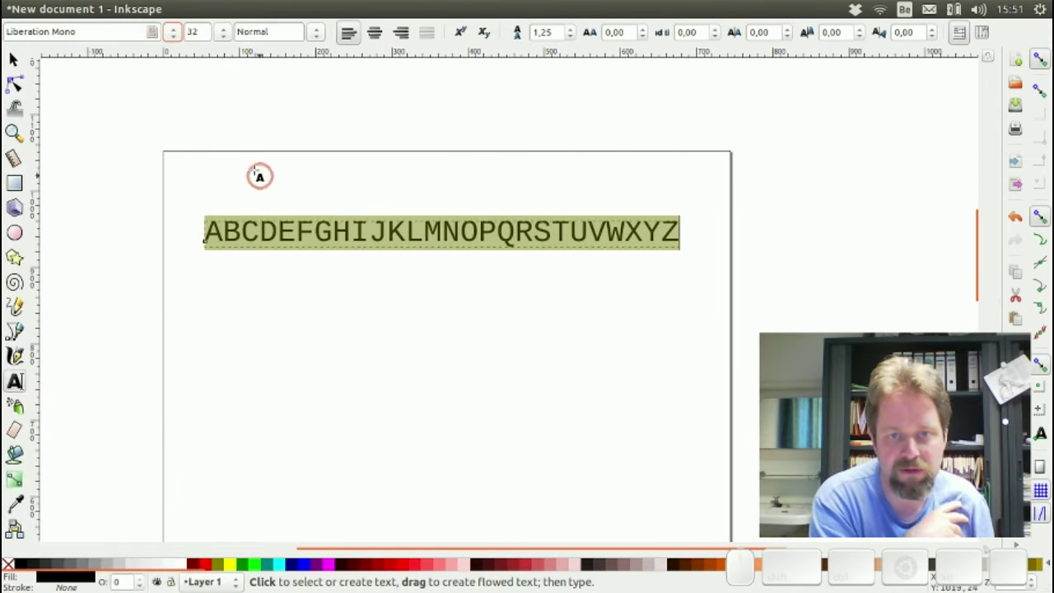
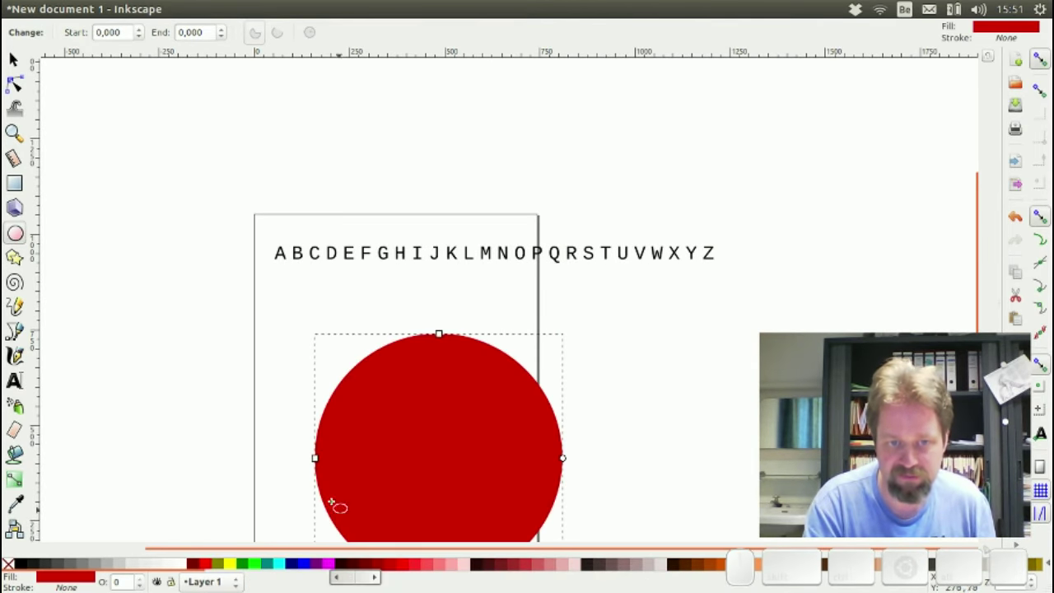
- Move the red circle onto the page and select it together with the alphabet text
click(17, 60)
drag(449, 466, 500, 498)
scroll(down, 3)
click(387, 131)
click(415, 297)
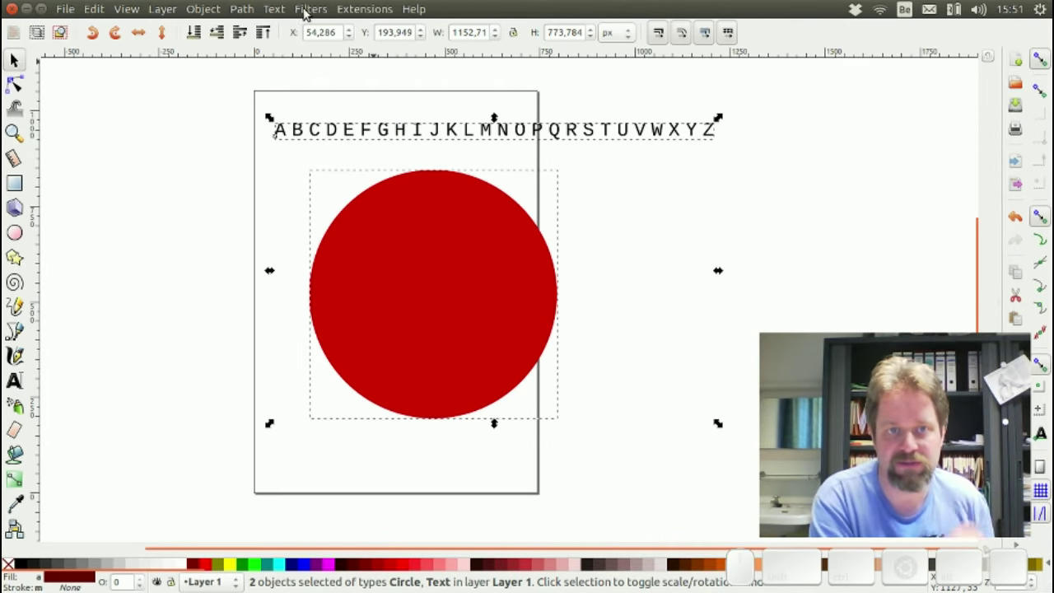
- Apply Text > Put on Path so the alphabet wraps the circle, then keep only the curved text selected
click(259, 7)
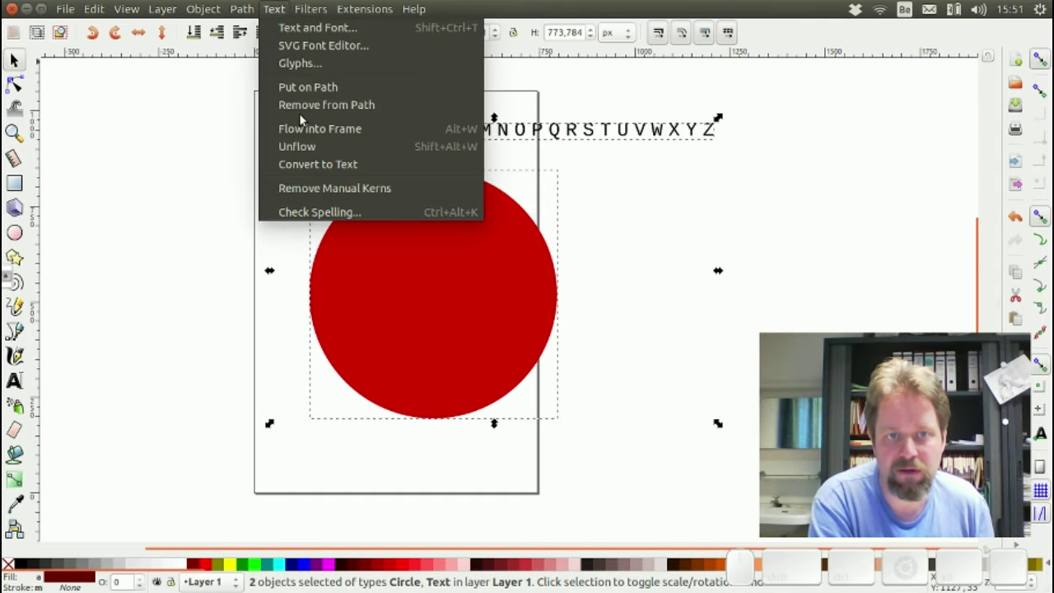
click(304, 98)
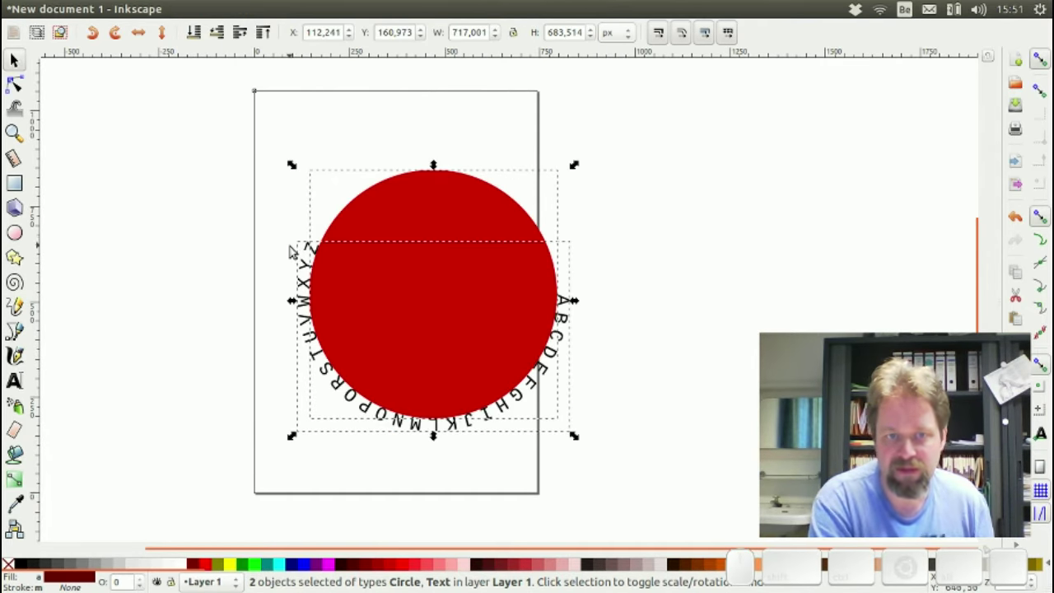
click(271, 242)
click(309, 268)
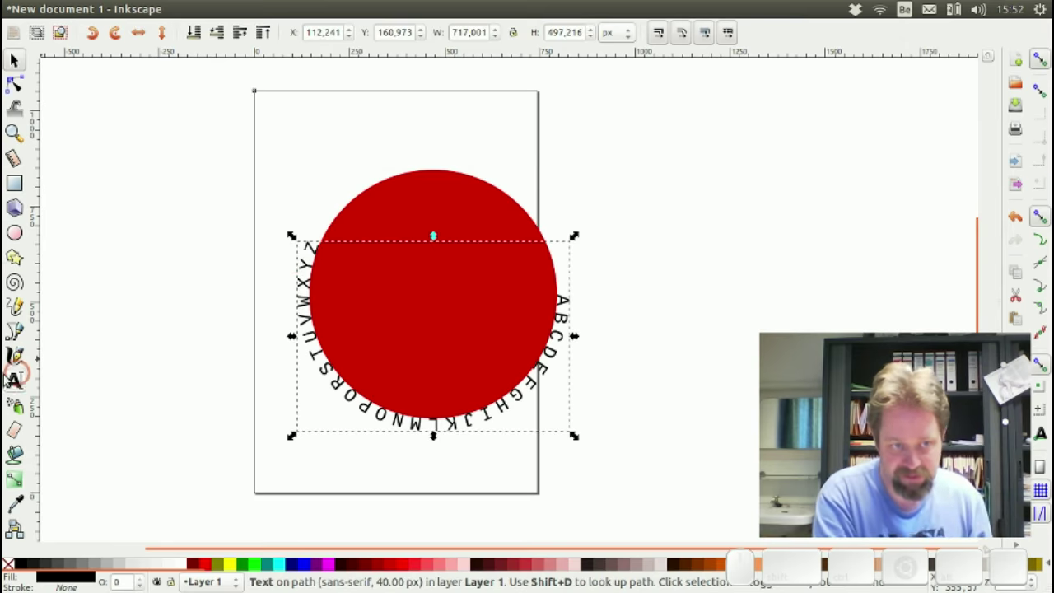
- Raise the letter spacing from 15 to about 48 px so A–Z closes the ring
click(15, 378)
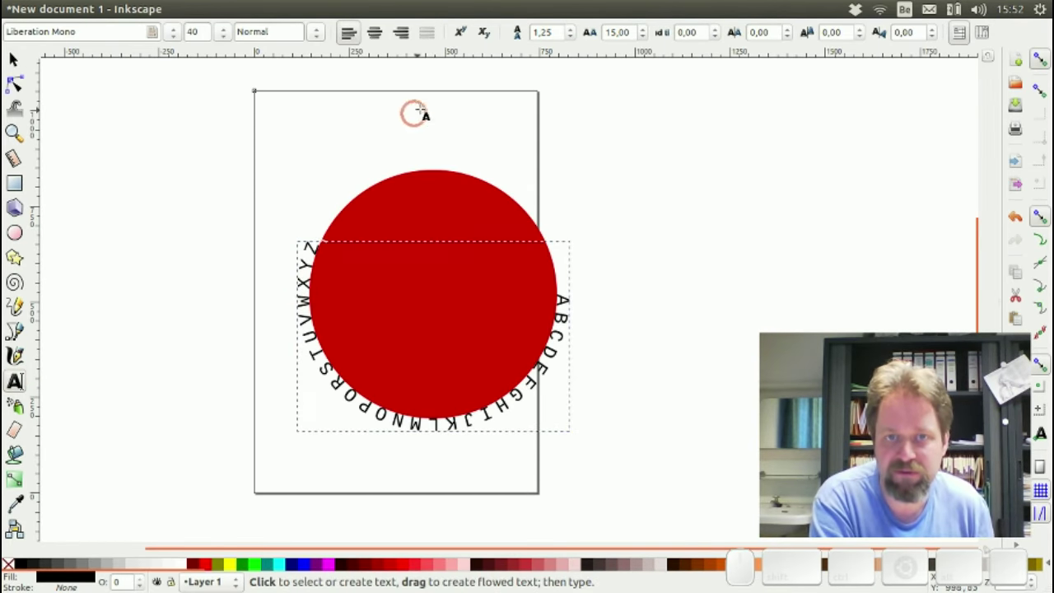
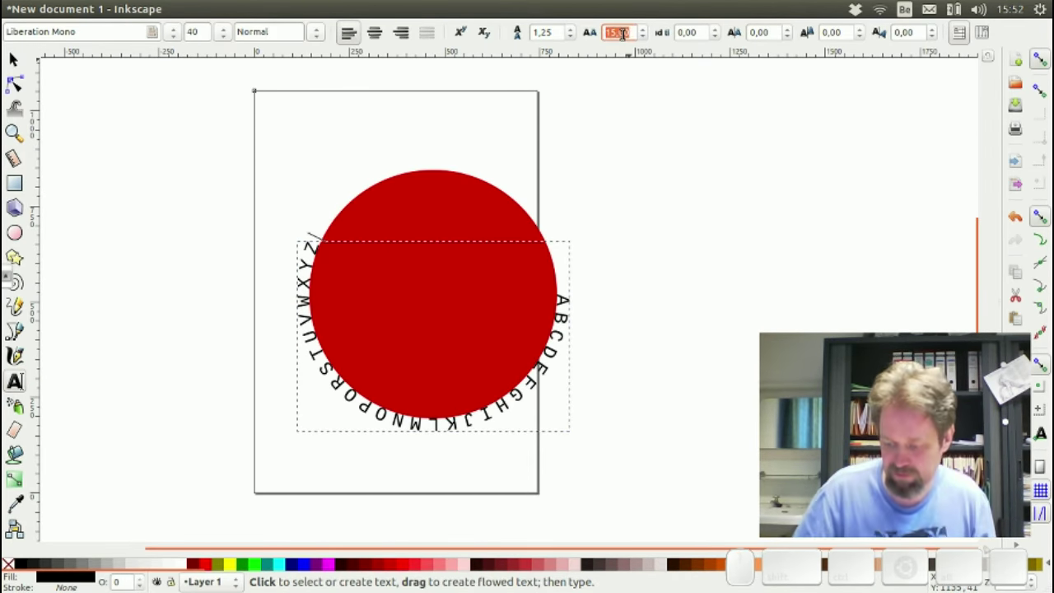
key(KP_4)
key(KP_5)
key(Return)
key(Up)
scroll(up, 3)
click(649, 34)
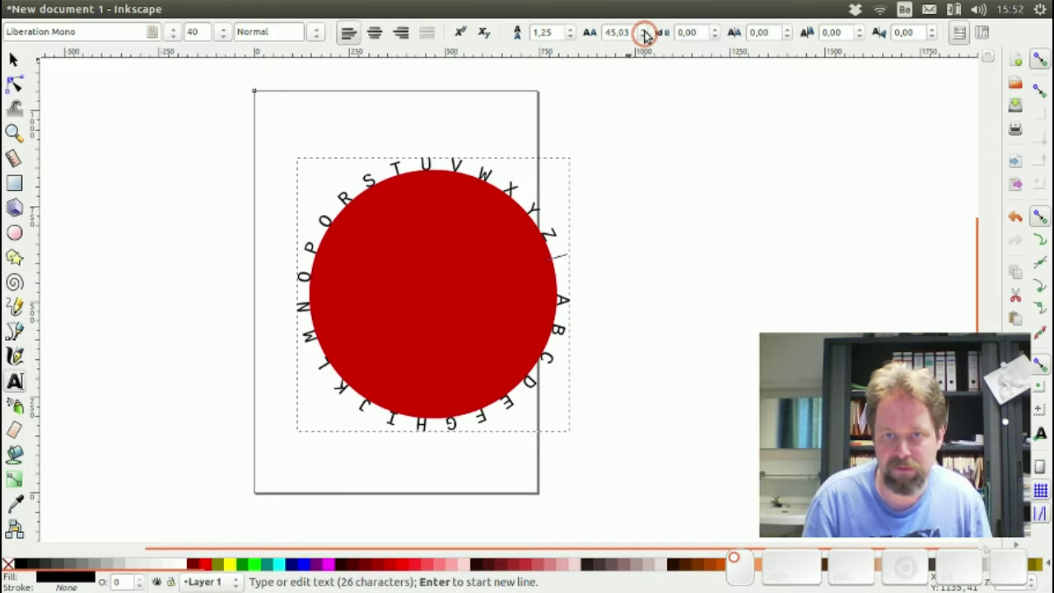
click(649, 34)
click(650, 33)
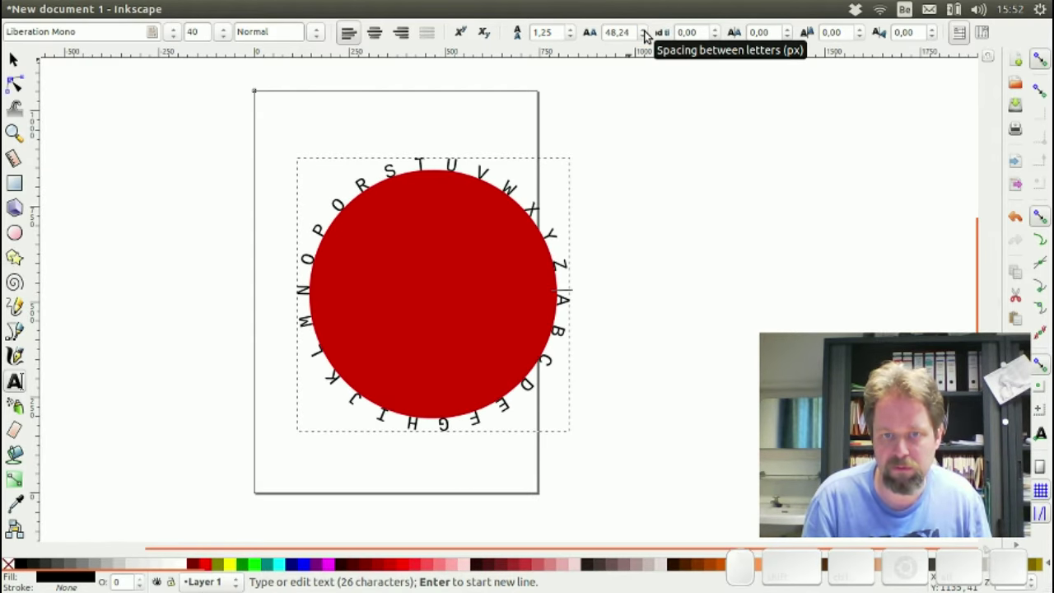
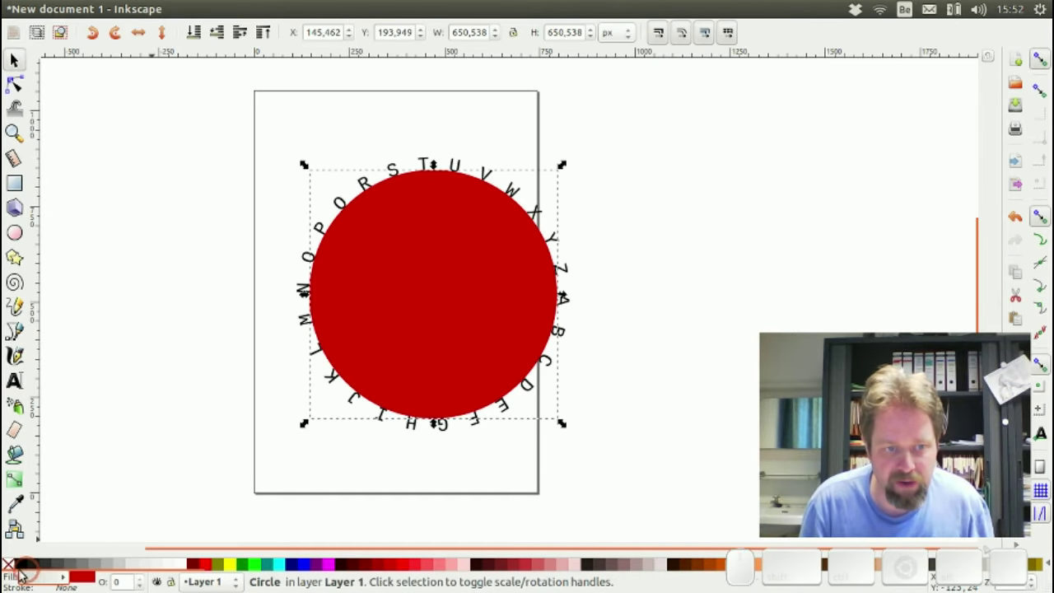
- Remove the circle's red fill and select the circle with the curved letters
click(13, 566)
click(197, 299)
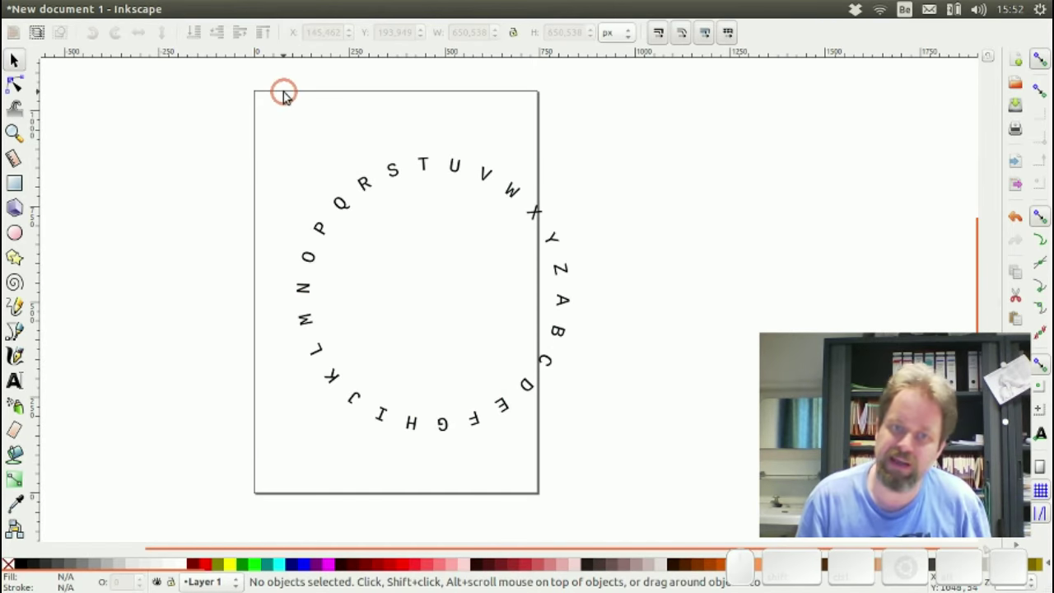
drag(225, 98, 643, 501)
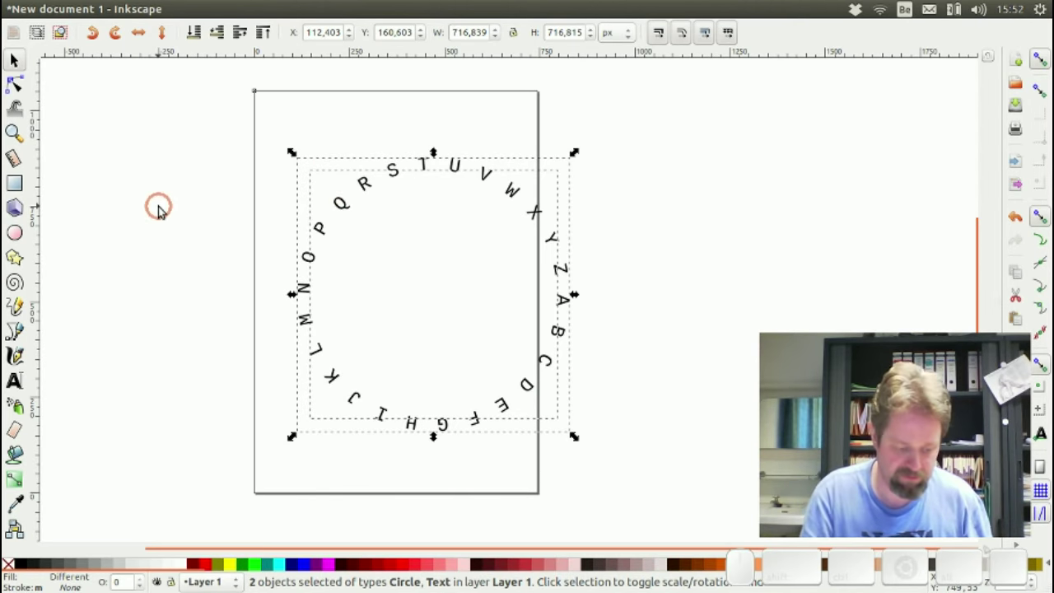
- In Document Properties, resize the page to the selected letter ring and close the dialog
key(ctrl+shift+d)
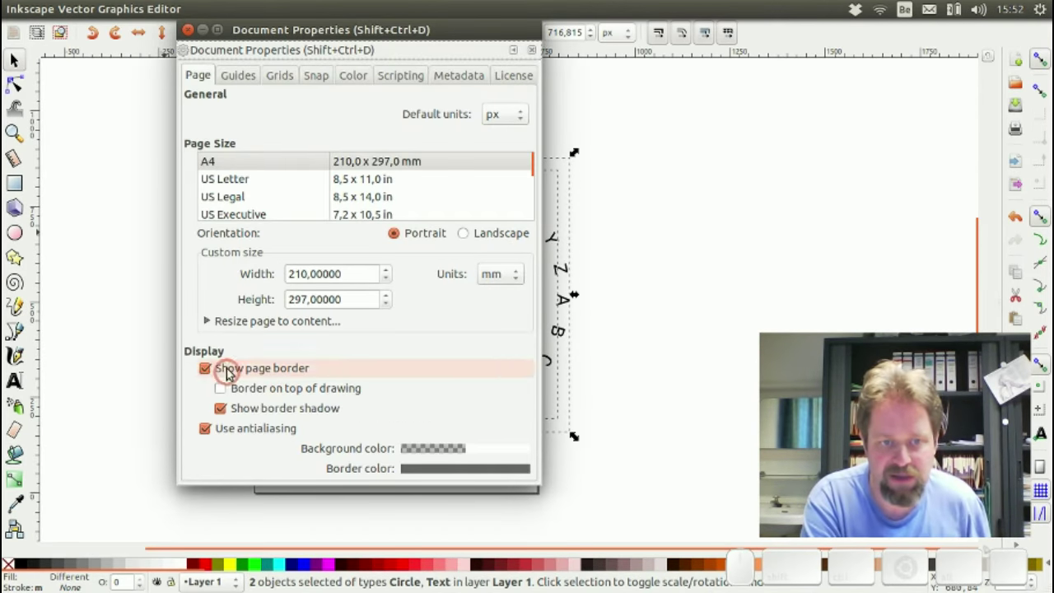
click(212, 321)
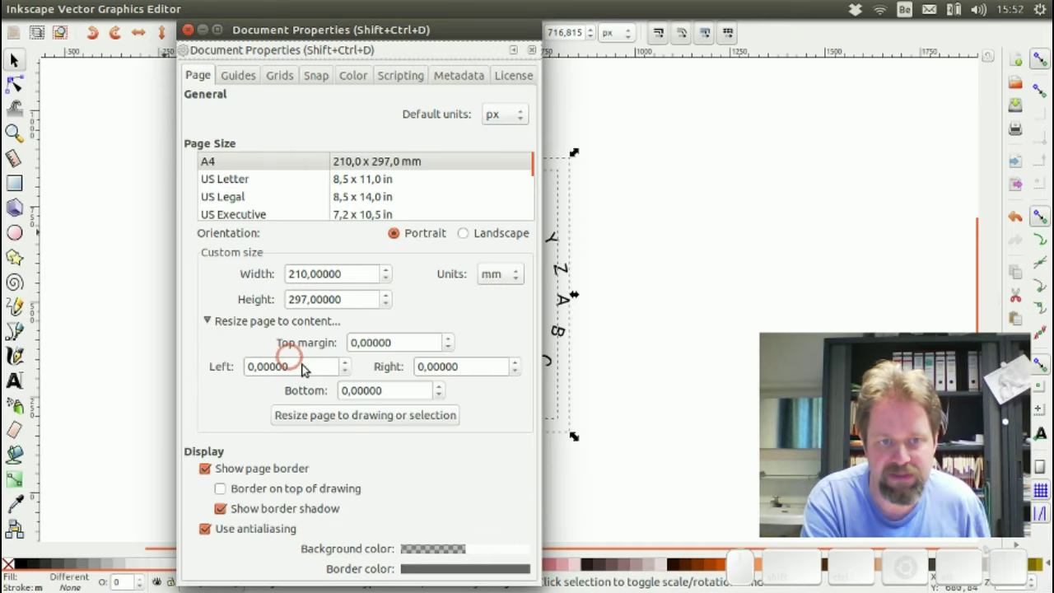
click(331, 420)
scroll(up, 3)
click(190, 29)
scroll(up, 3)
click(238, 192)
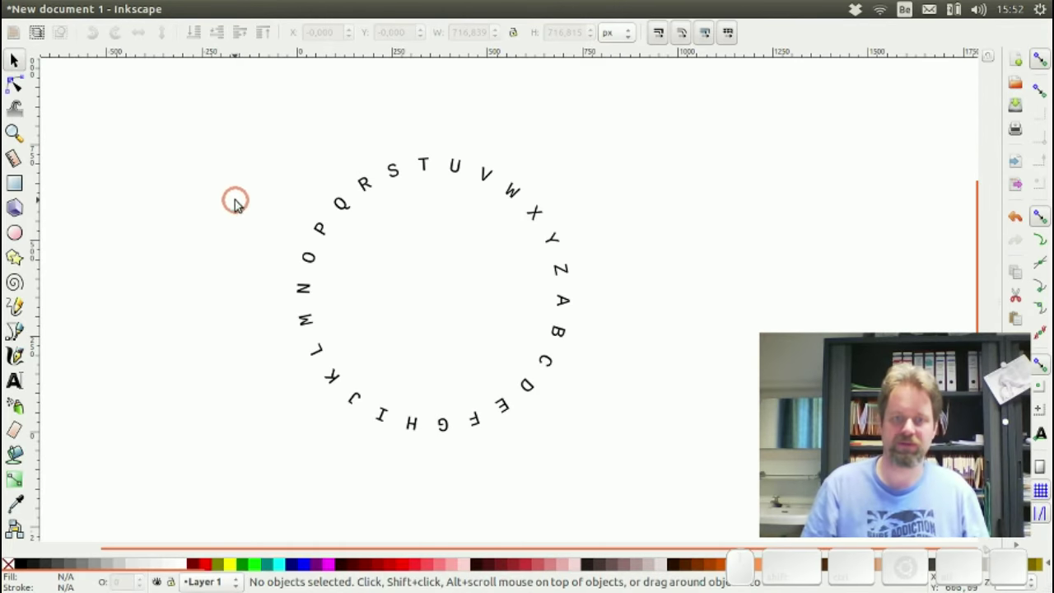
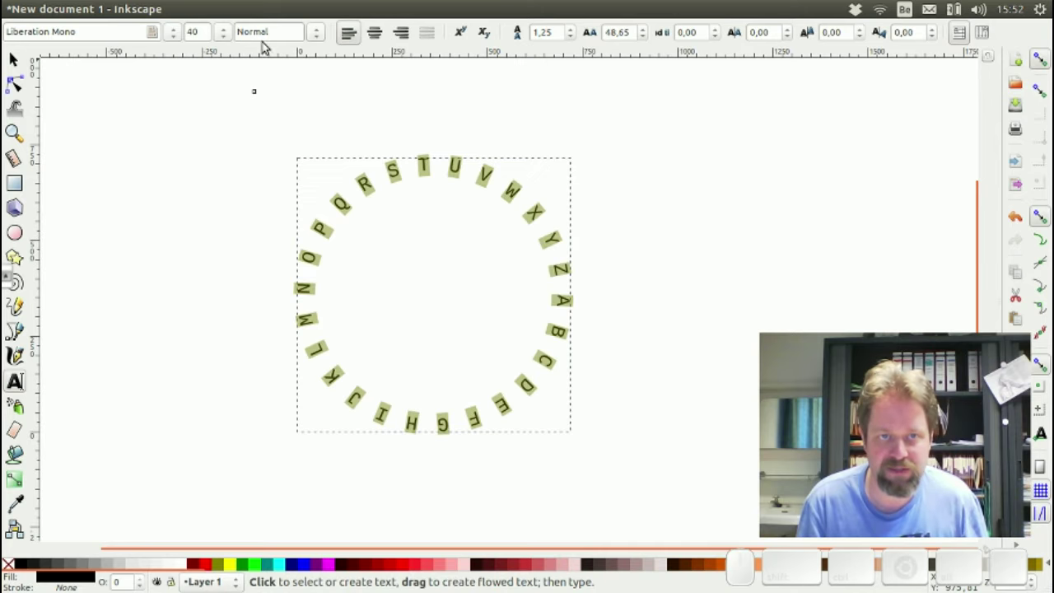
- Set the ring letters to Bold and convert the text object to paths
click(326, 33)
click(294, 94)
drag(21, 63, 235, 326)
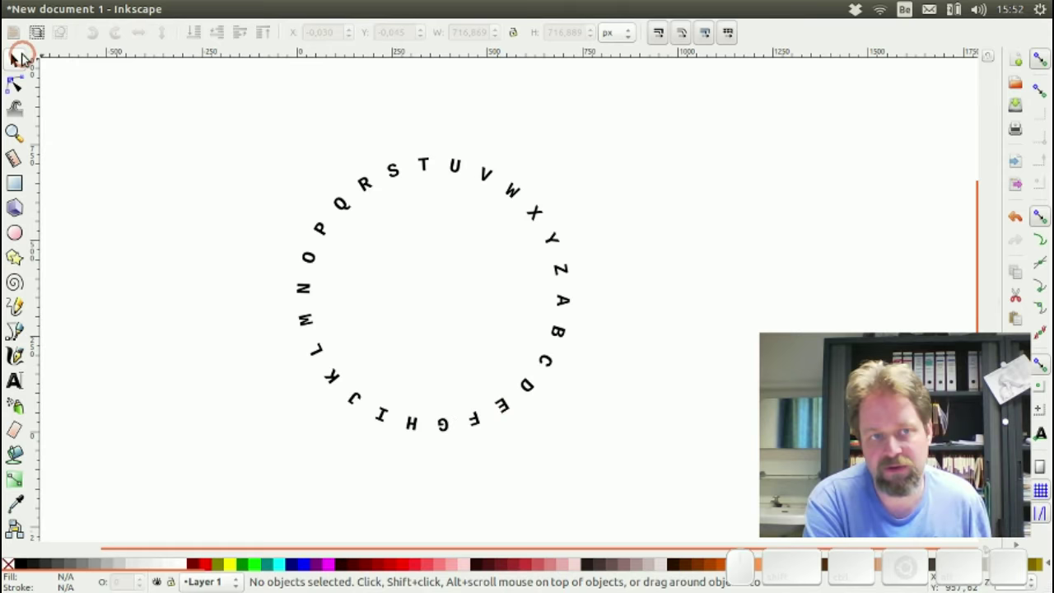
click(393, 167)
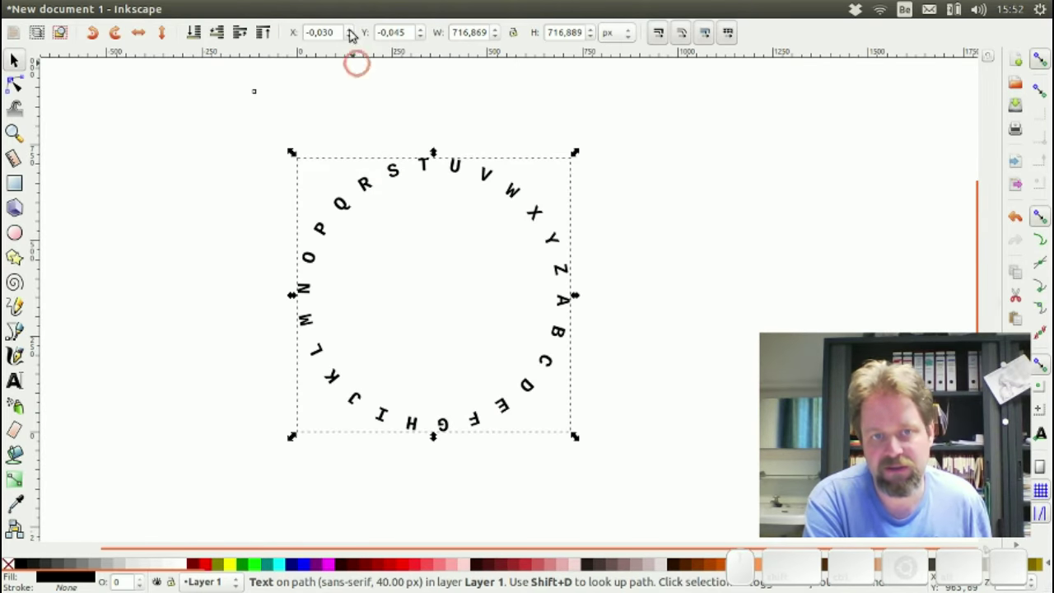
click(283, 4)
click(246, 37)
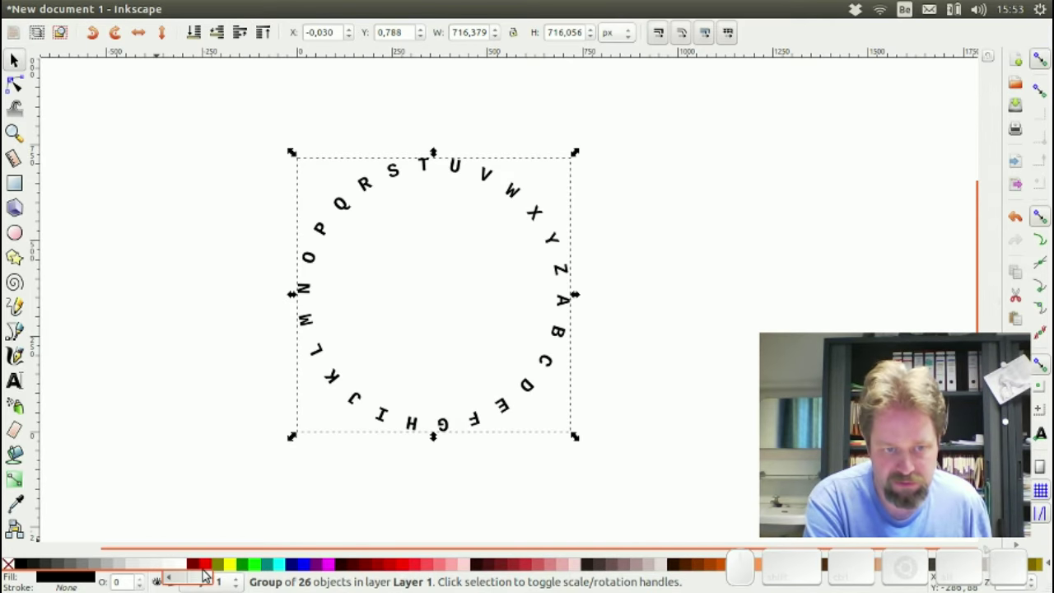
- Adjust colours from the bottom palette and delete a leftover selected element on the canvas
click(207, 567)
click(152, 272)
click(208, 115)
click(263, 568)
drag(272, 226, 392, 244)
key(Delete)
click(247, 121)
click(26, 565)
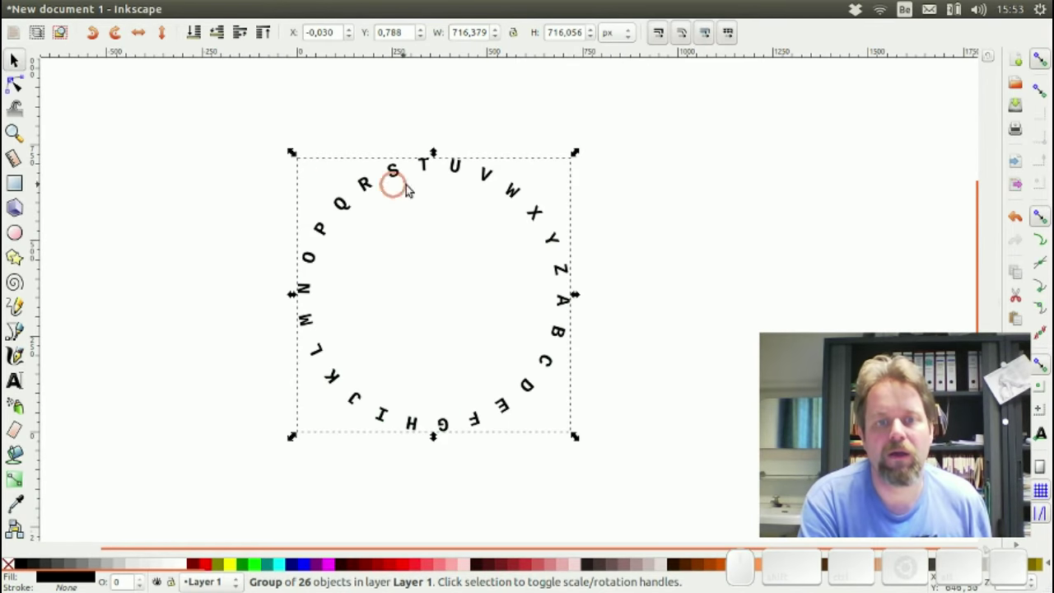
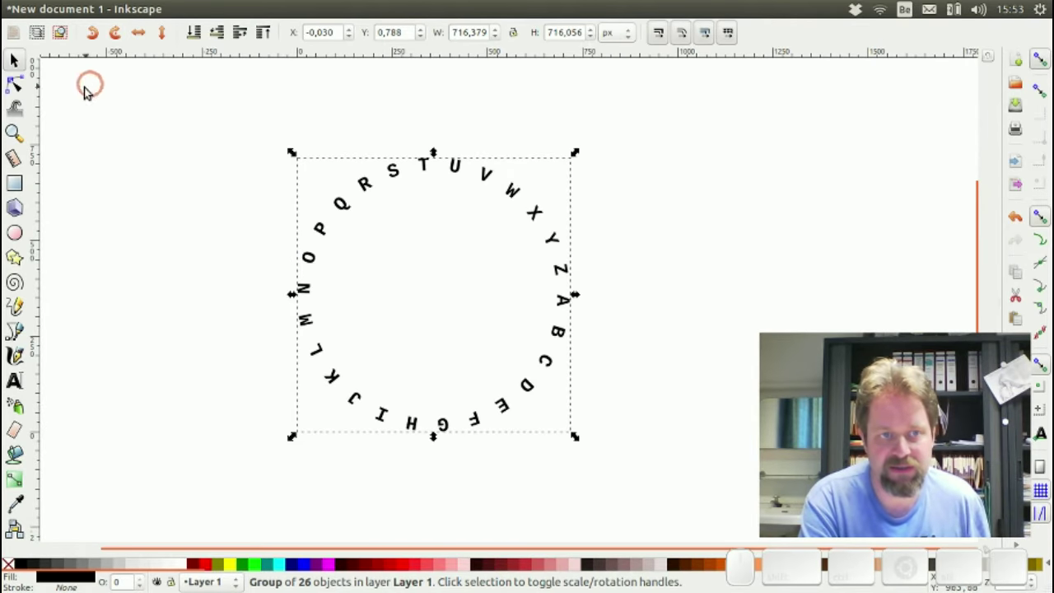
- Ungroup the letter ring into 26 separate letter objects and clear the selection
click(20, 393)
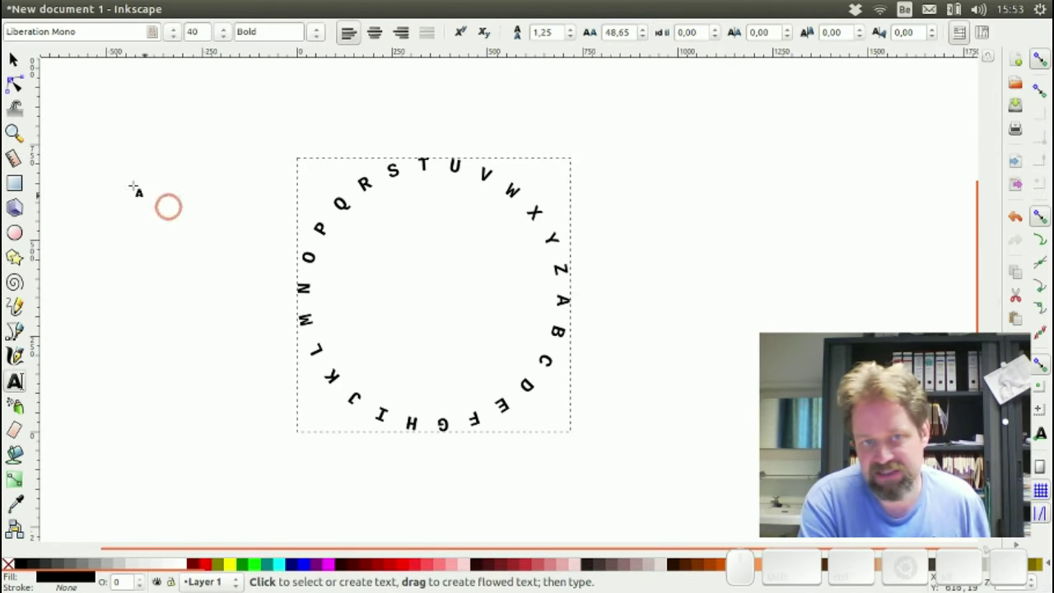
click(25, 62)
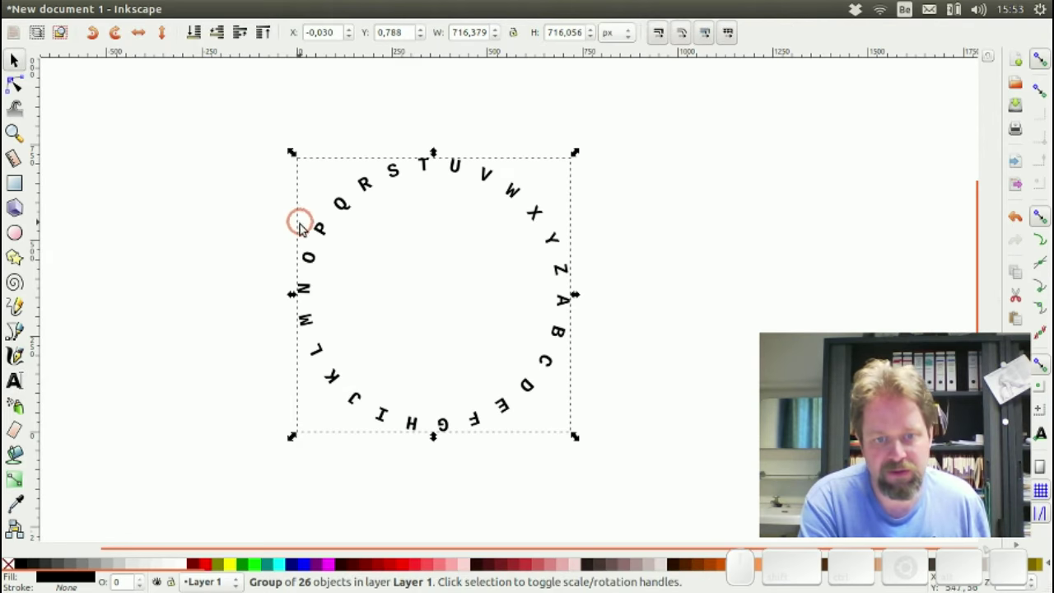
key(ctrl+shift+g)
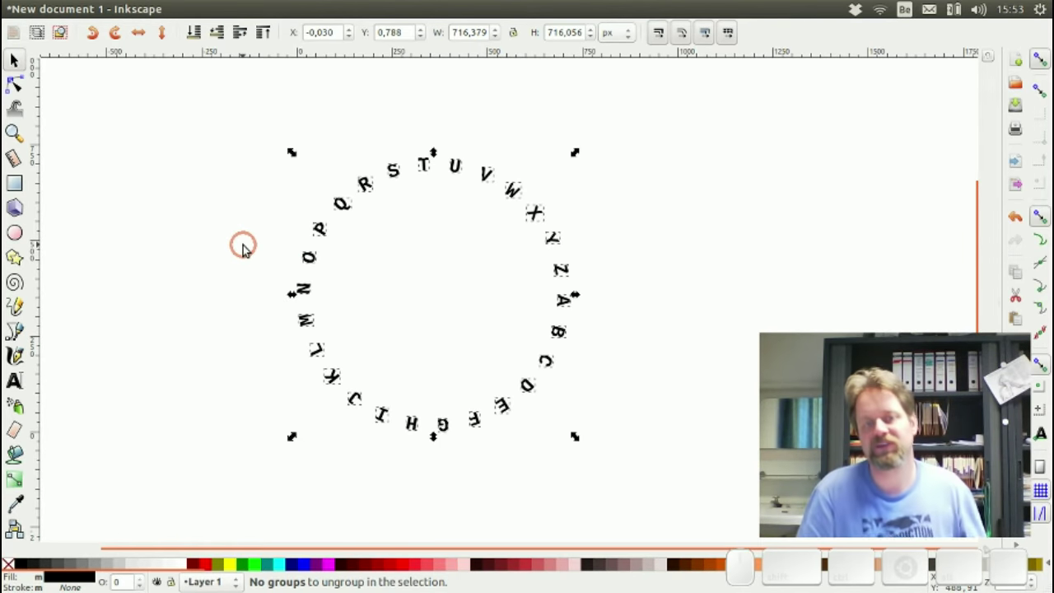
click(248, 246)
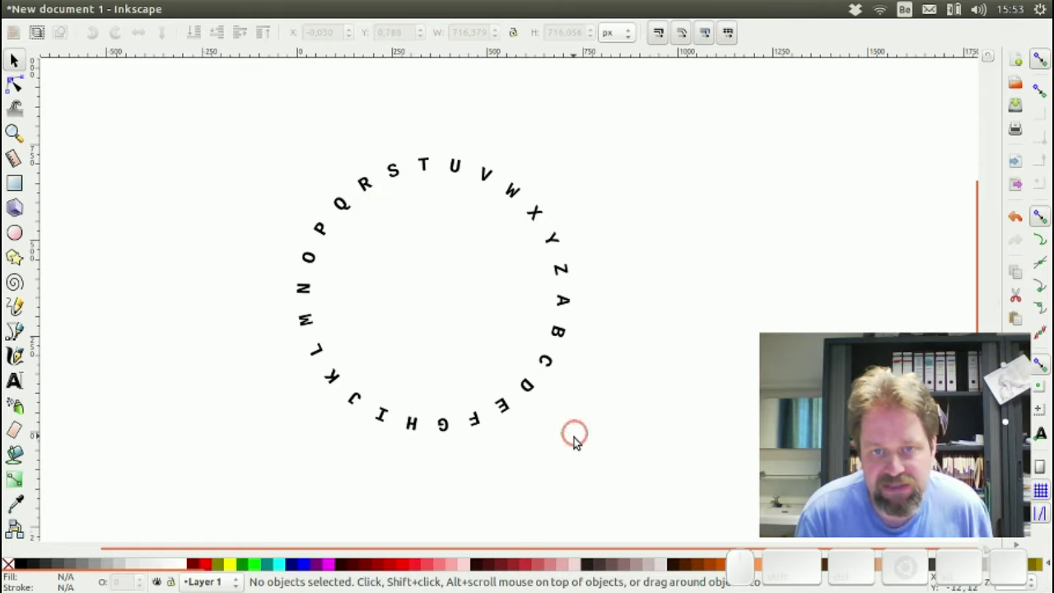
- Save the drawing as Plain SVG, overwriting letterwheel.svg in the home folder
click(76, 5)
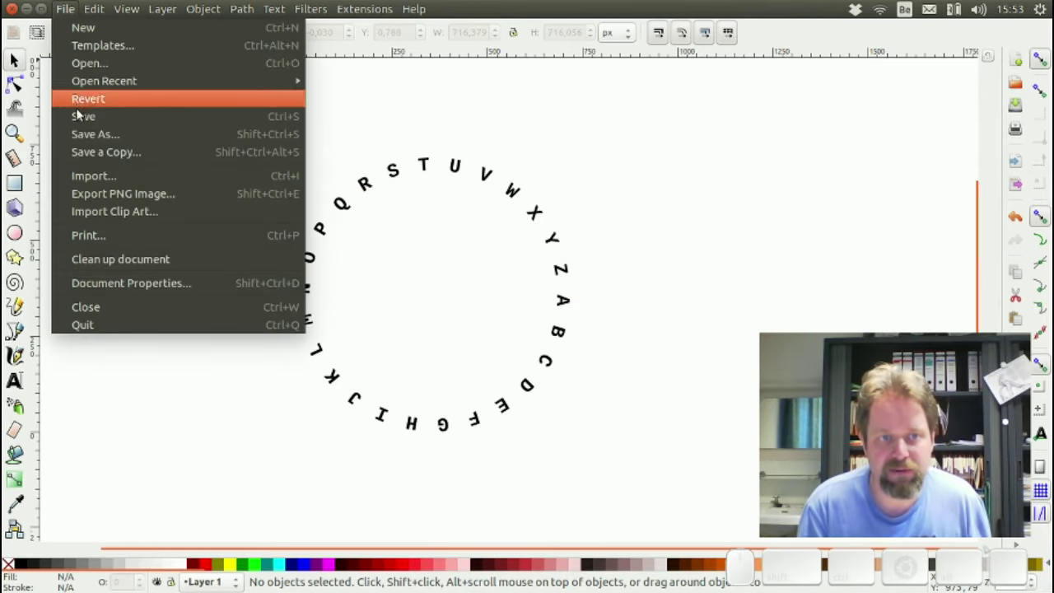
click(92, 135)
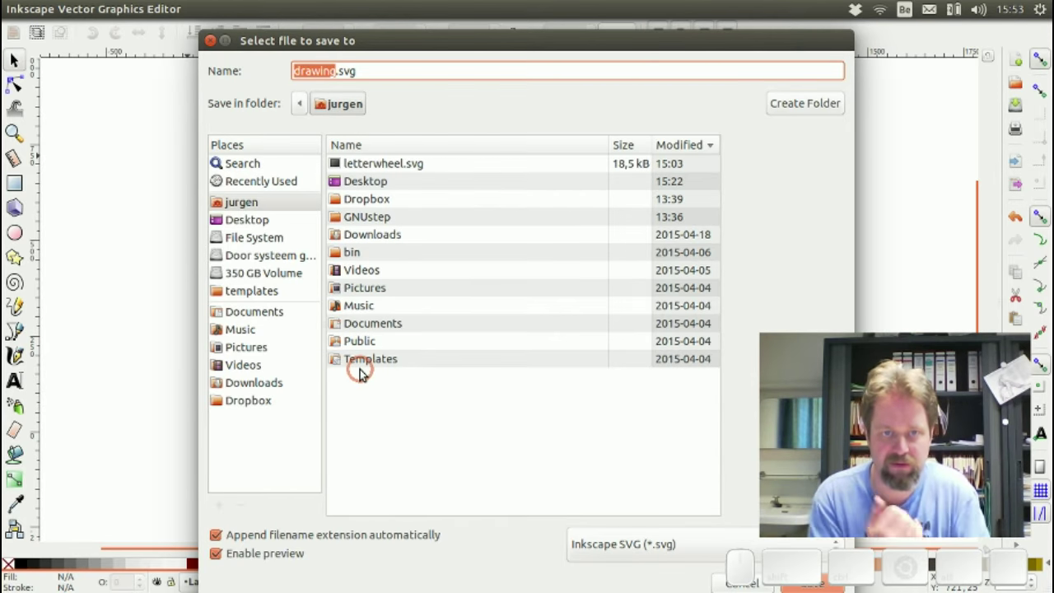
click(377, 161)
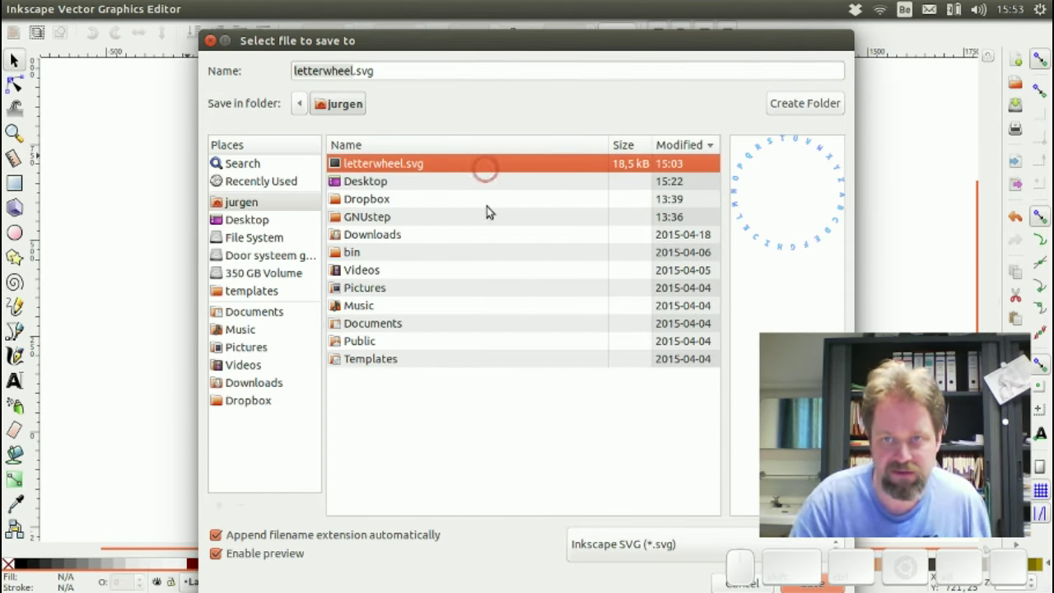
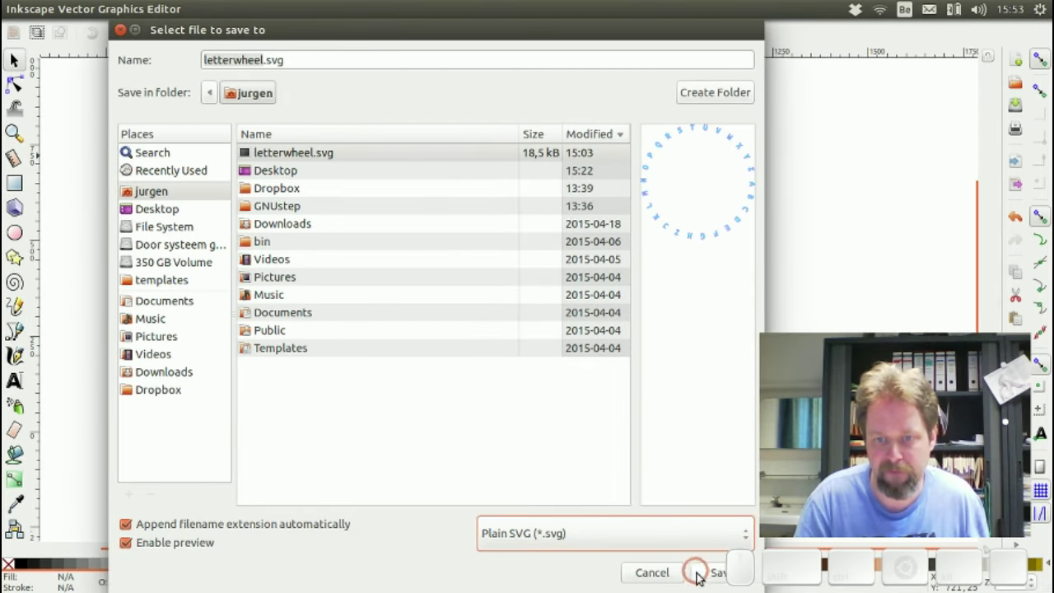
click(715, 577)
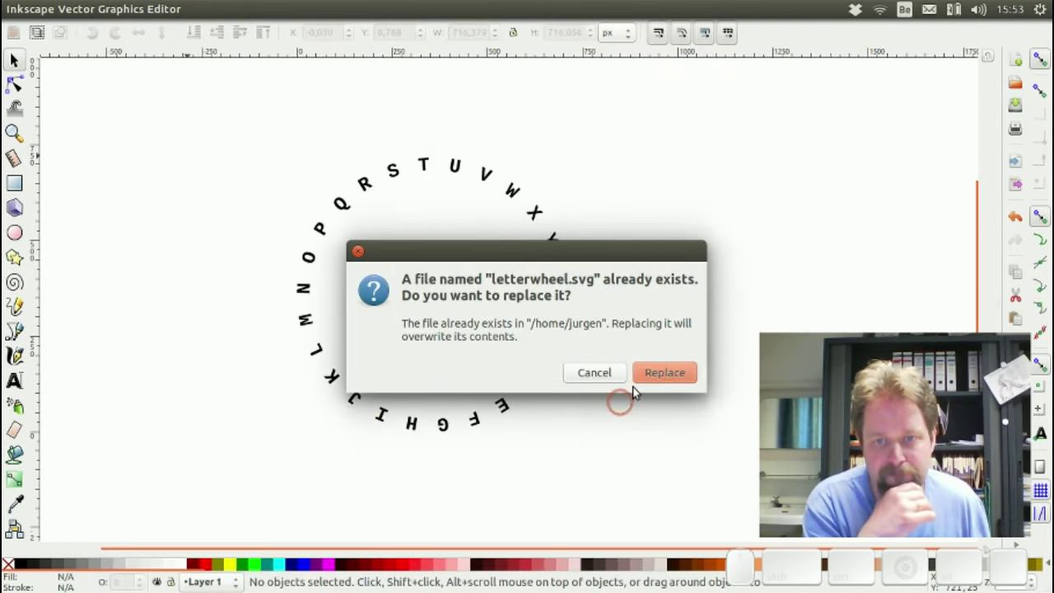
click(657, 369)
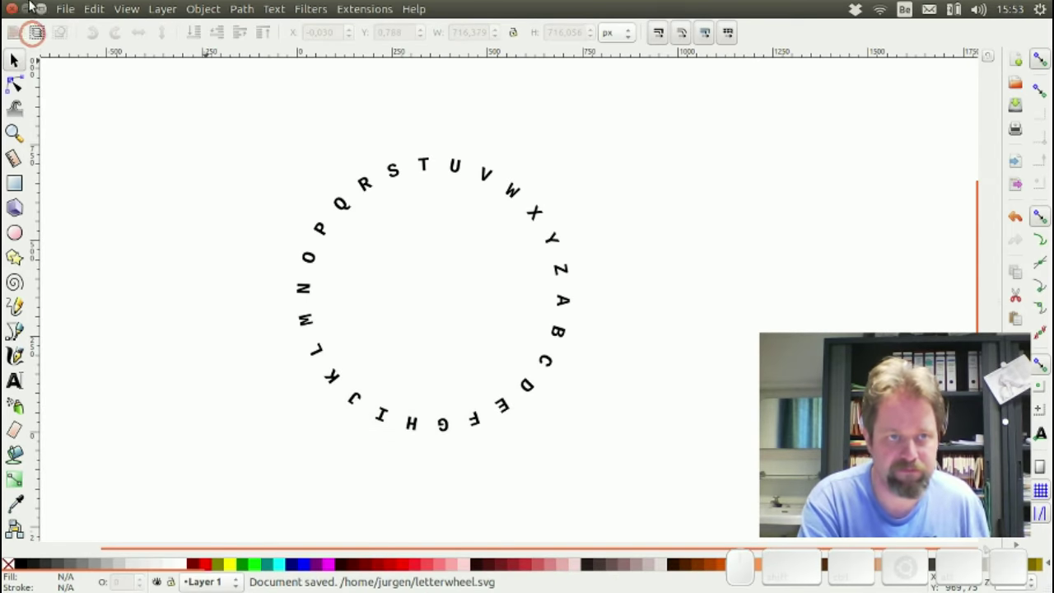
- Bring FreeCAD with the PimPamPet-dualhead-letters document to the front
click(19, 8)
click(402, 373)
click(452, 237)
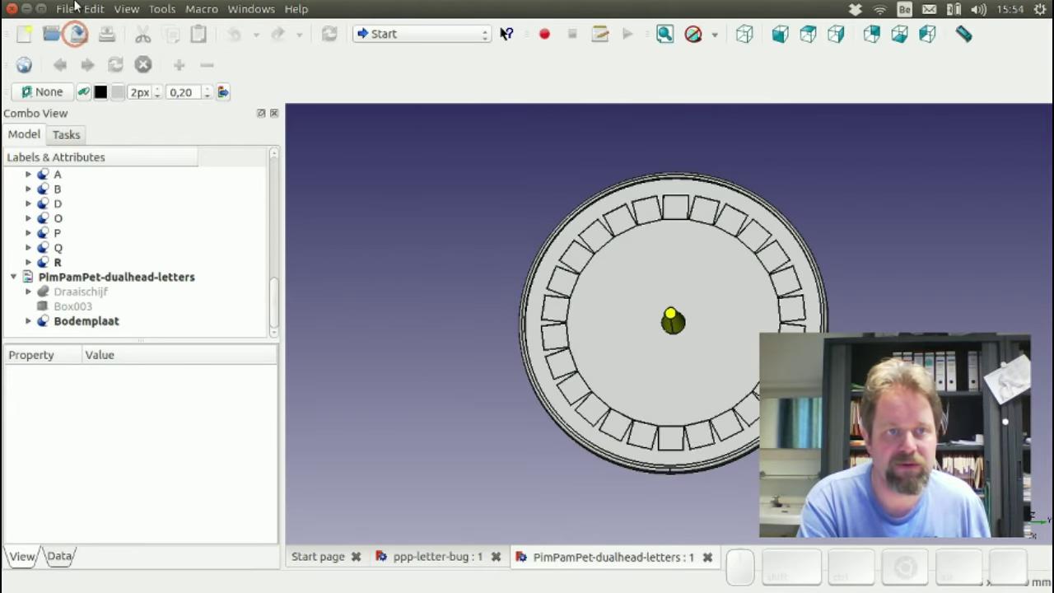
- Import letterwheel.svg from the home folder as SVG geometry (importSVG)
click(80, 5)
click(90, 150)
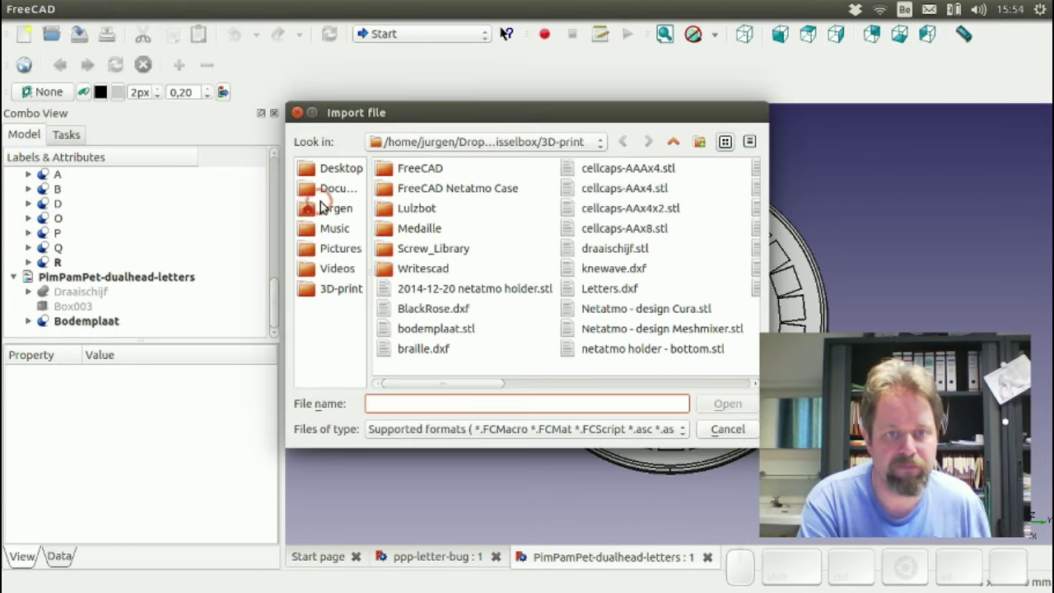
click(336, 170)
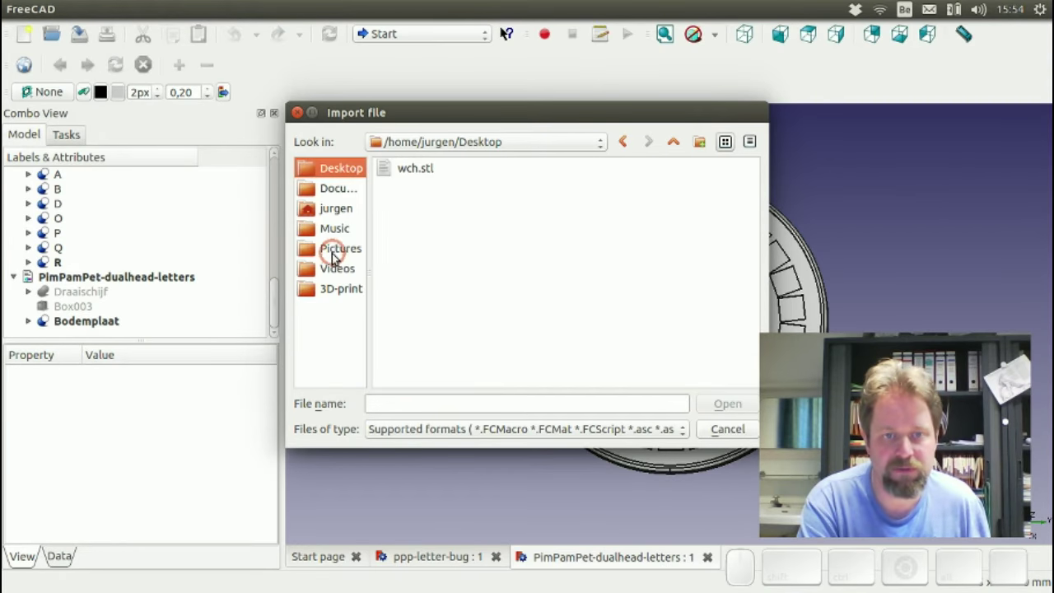
click(338, 209)
click(518, 208)
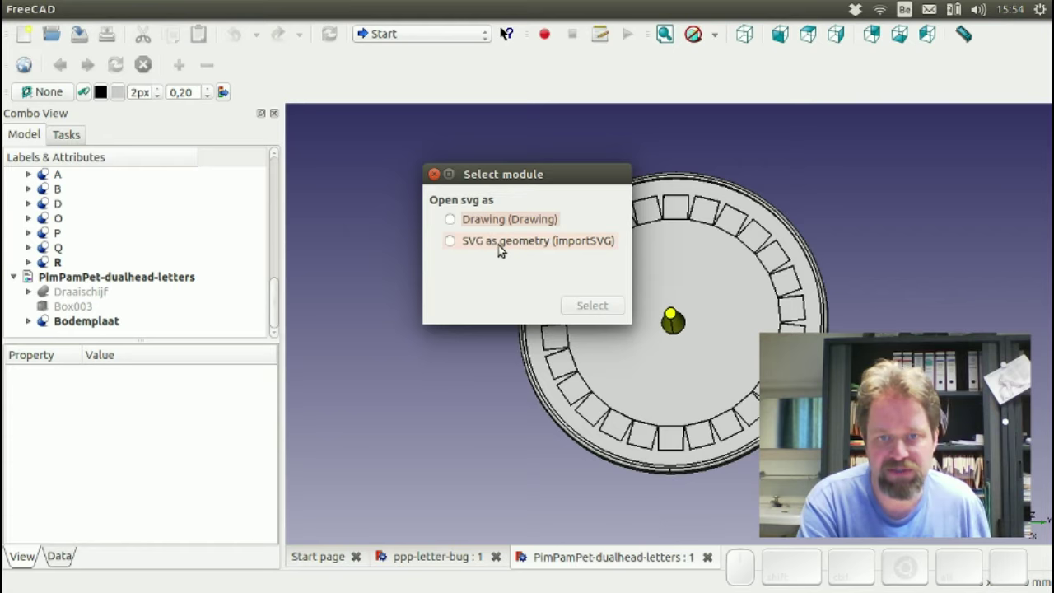
click(501, 247)
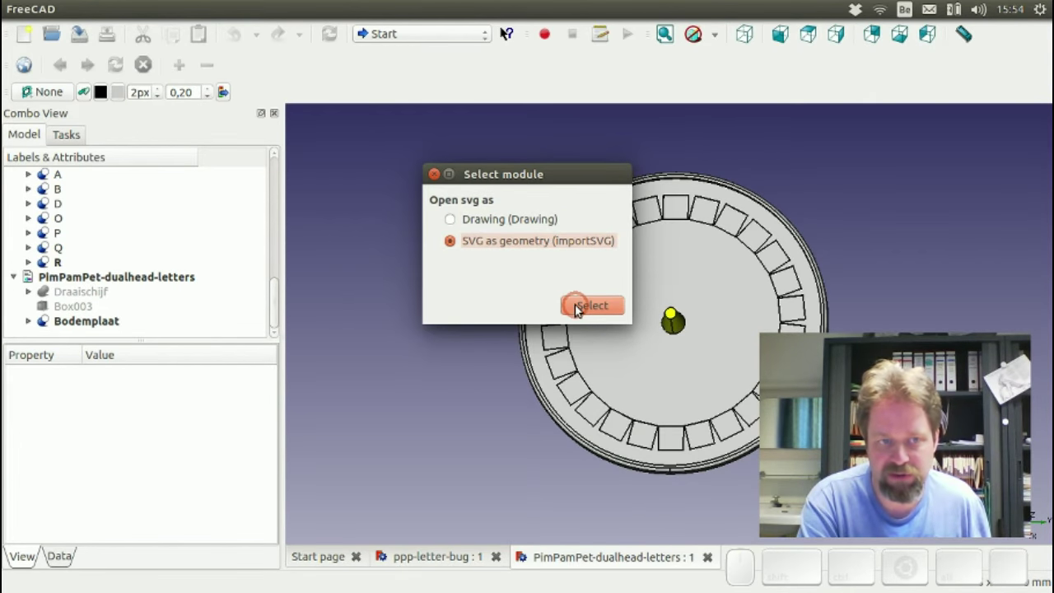
click(580, 305)
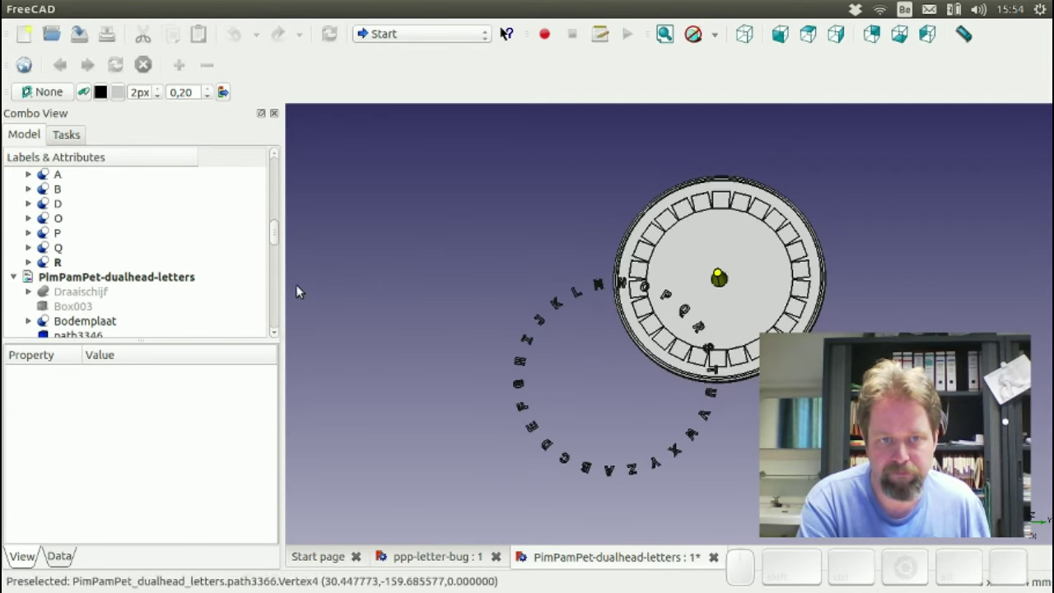
- Collapse the ppp-letter-bug document and zoom in on the imported letter A outline
drag(281, 237, 146, 179)
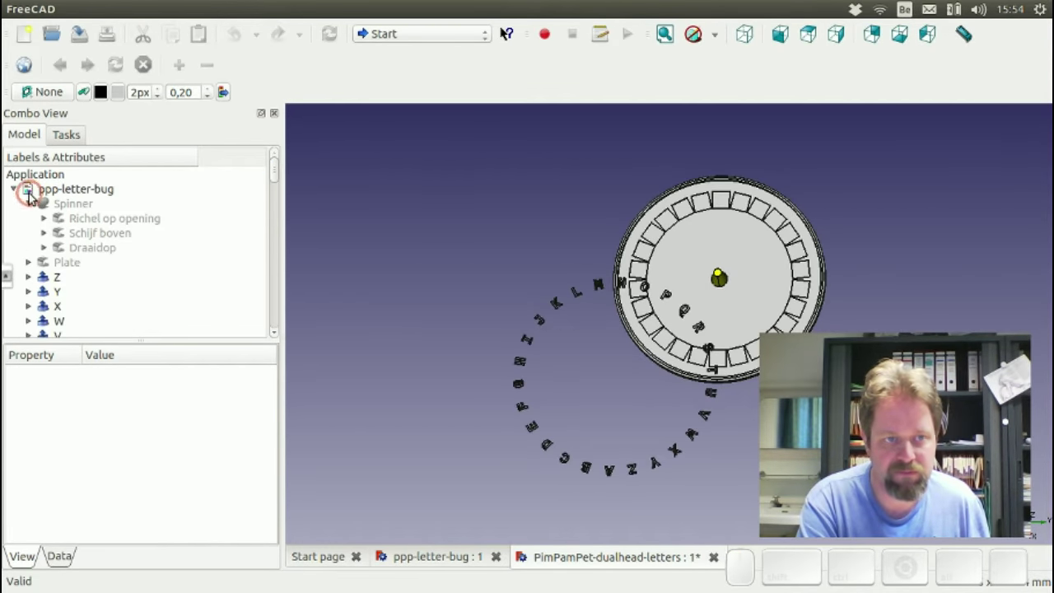
click(15, 188)
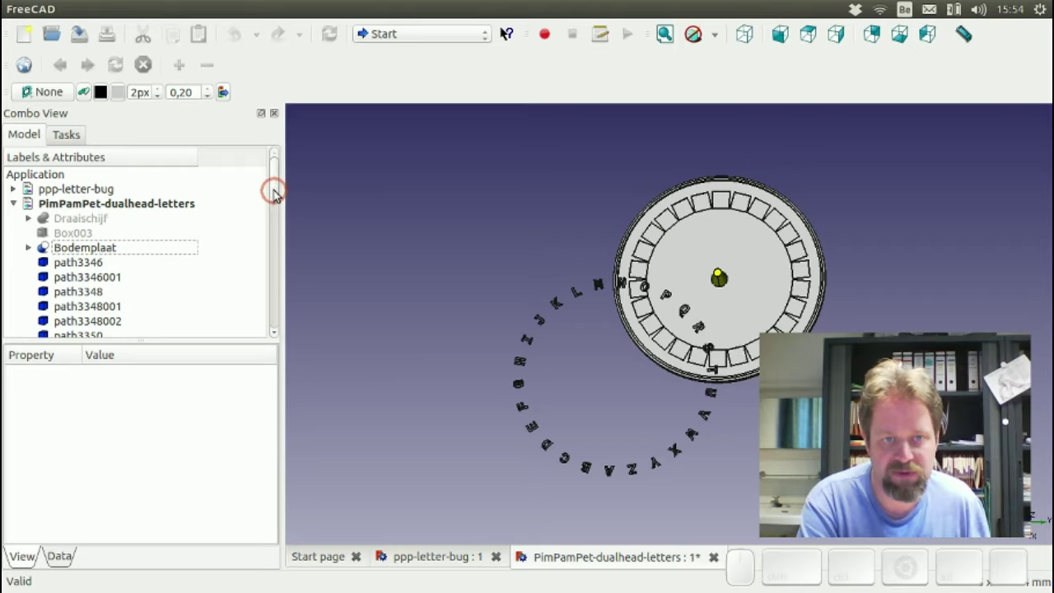
drag(275, 188, 225, 226)
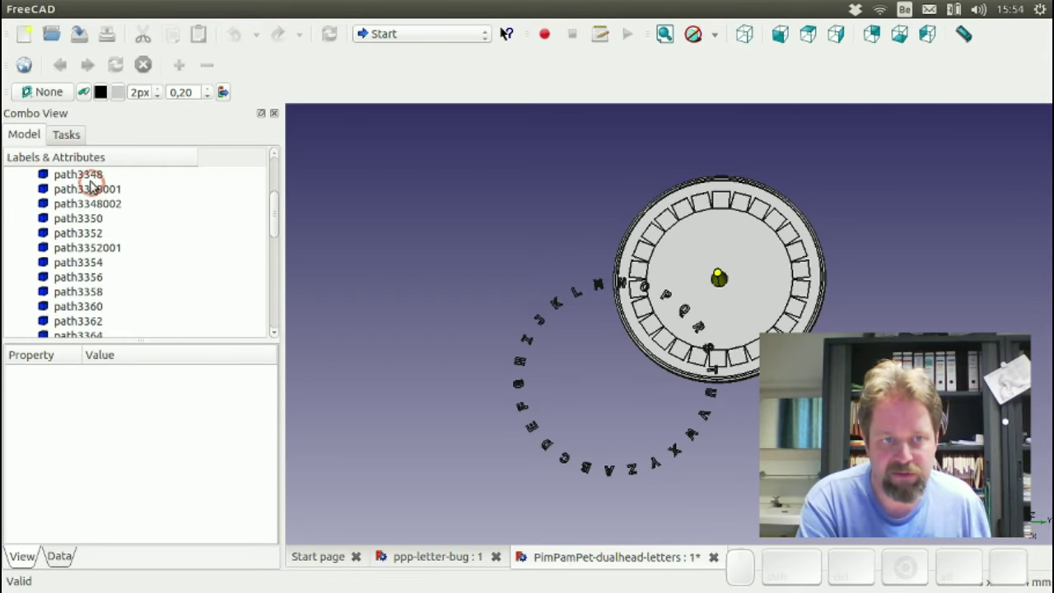
click(92, 175)
key(Down)
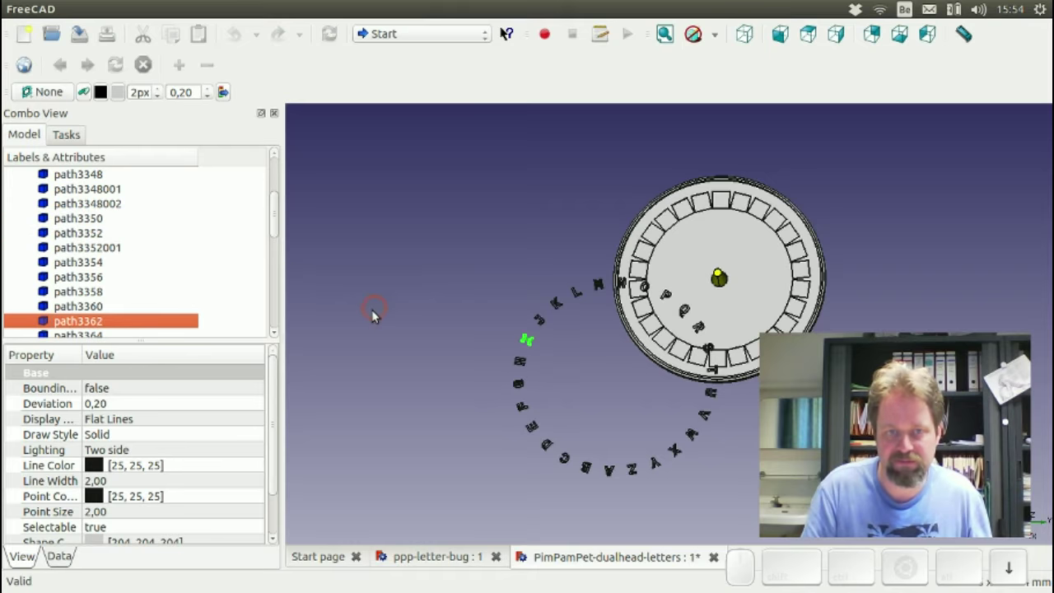
key(Up)
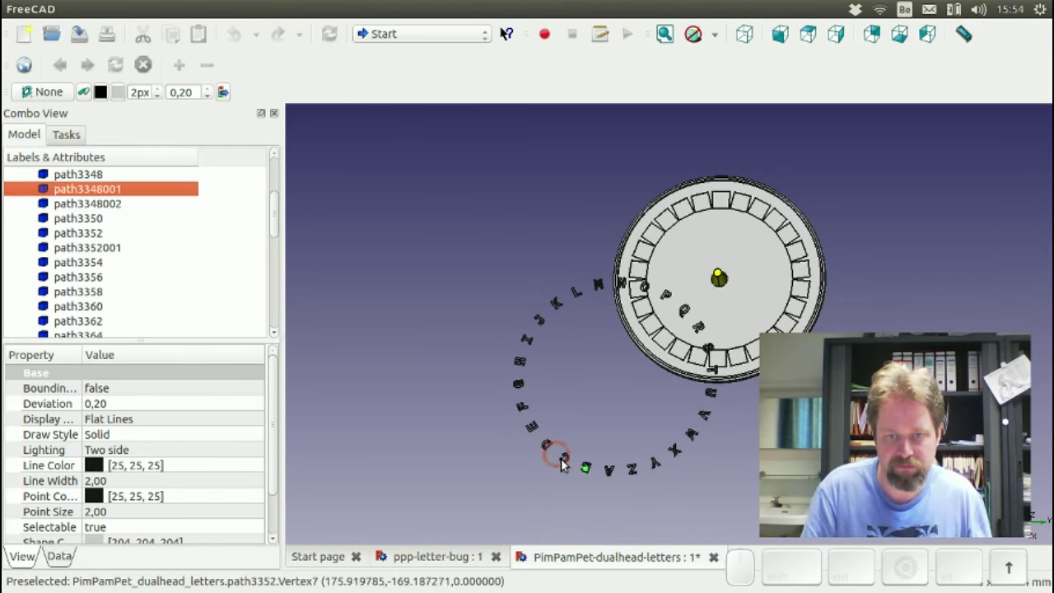
scroll(up, 3)
middle_click(613, 477)
key(Up)
middle_click(66, 313)
key(Up)
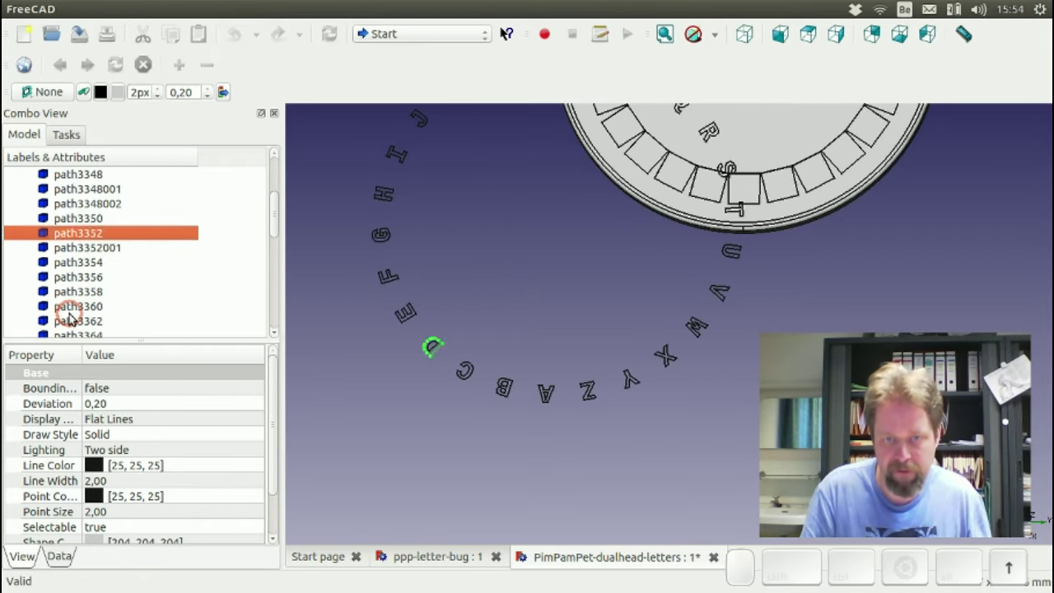
scroll(up, 3)
middle_click(374, 480)
scroll(up, 3)
middle_click(366, 427)
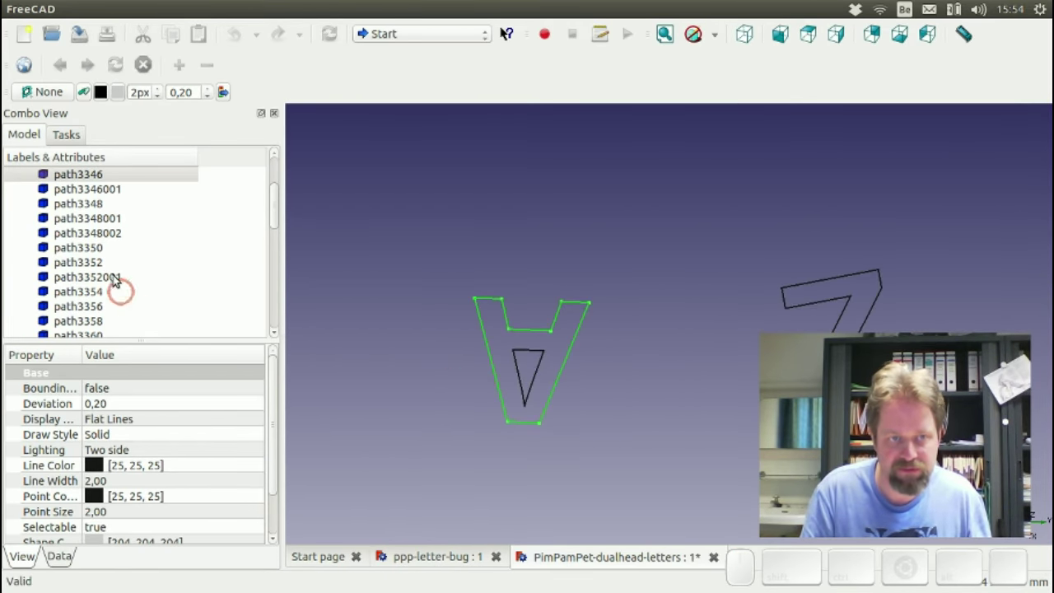
- Select the outer outline of letter A and step through neighbouring paths to check it
click(84, 178)
key(Down)
key(Up)
key(Down)
key(Up)
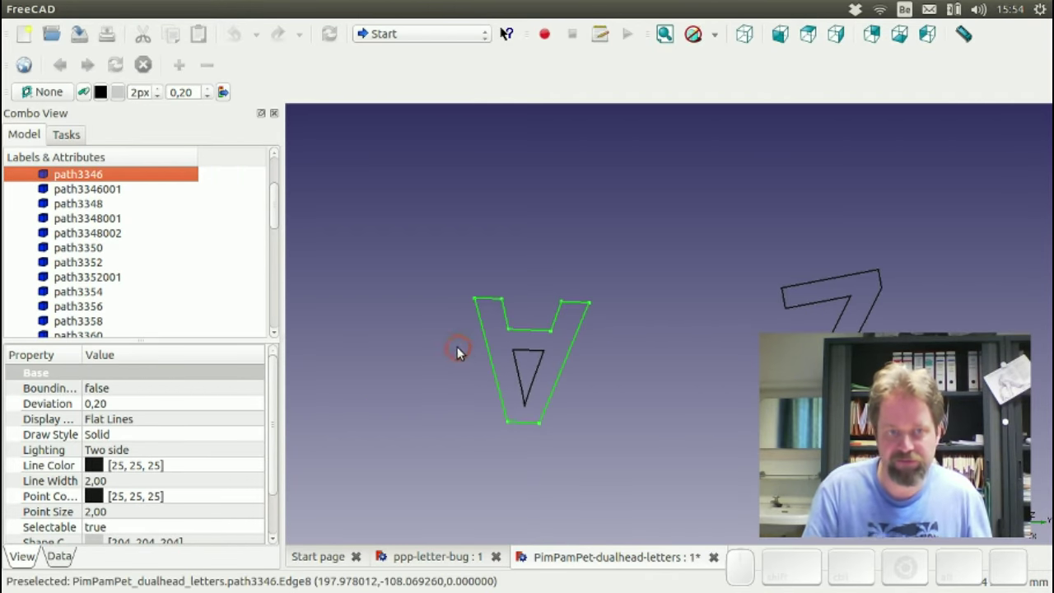
scroll(down, 3)
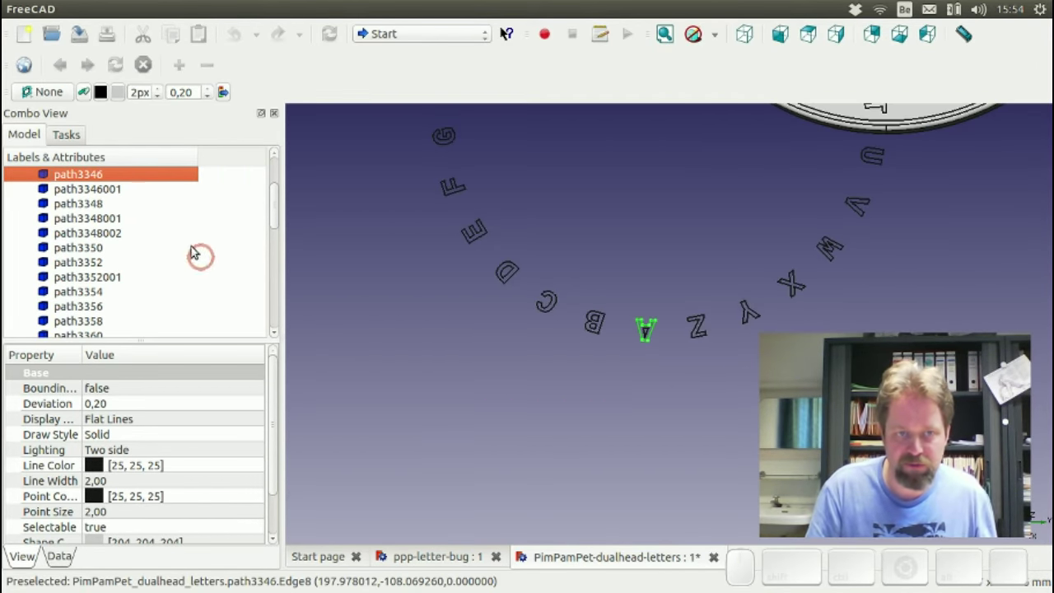
- Select all letter paths from path3346 to path3396 and bring the whole ring back into view
click(93, 175)
scroll(down, 3)
scroll(up, 3)
scroll(down, 3)
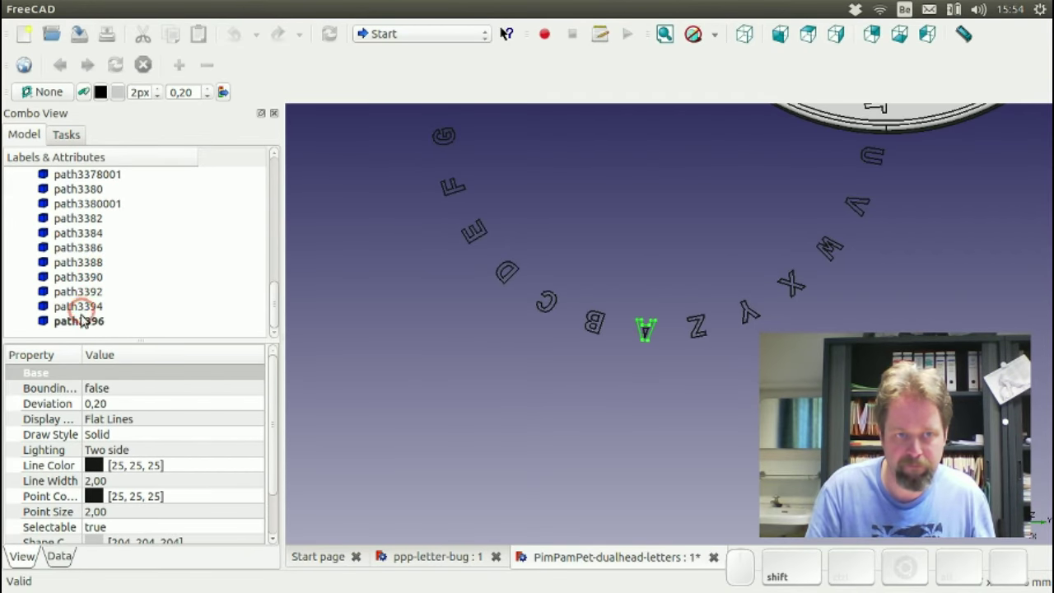
middle_click(85, 323)
scroll(up, 3)
scroll(down, 3)
drag(584, 255, 508, 408)
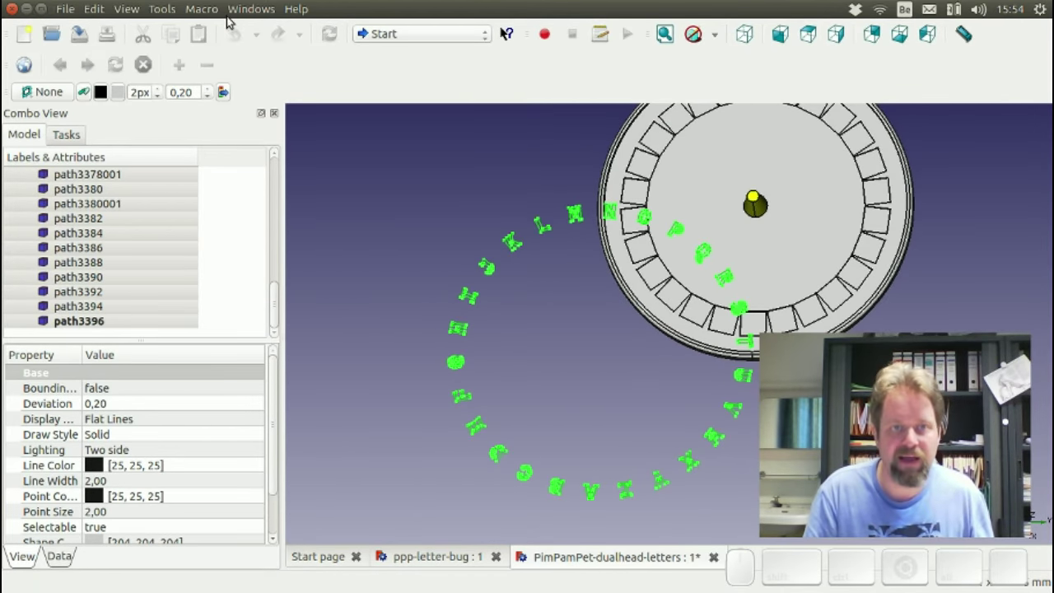
- In the Part workbench, extrude the selected letter shapes with Create solid enabled
click(398, 34)
click(421, 219)
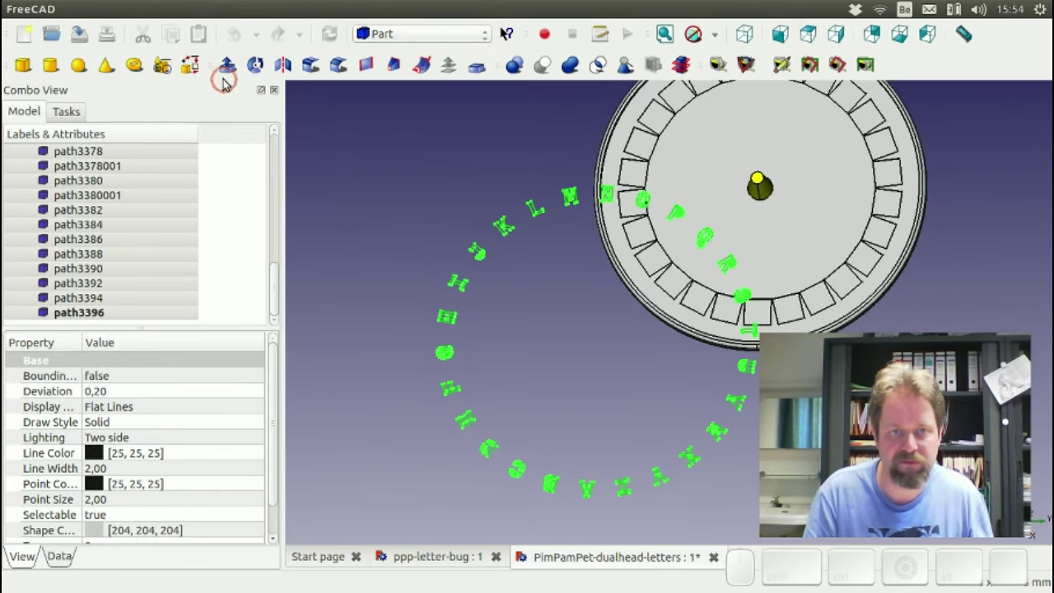
click(230, 71)
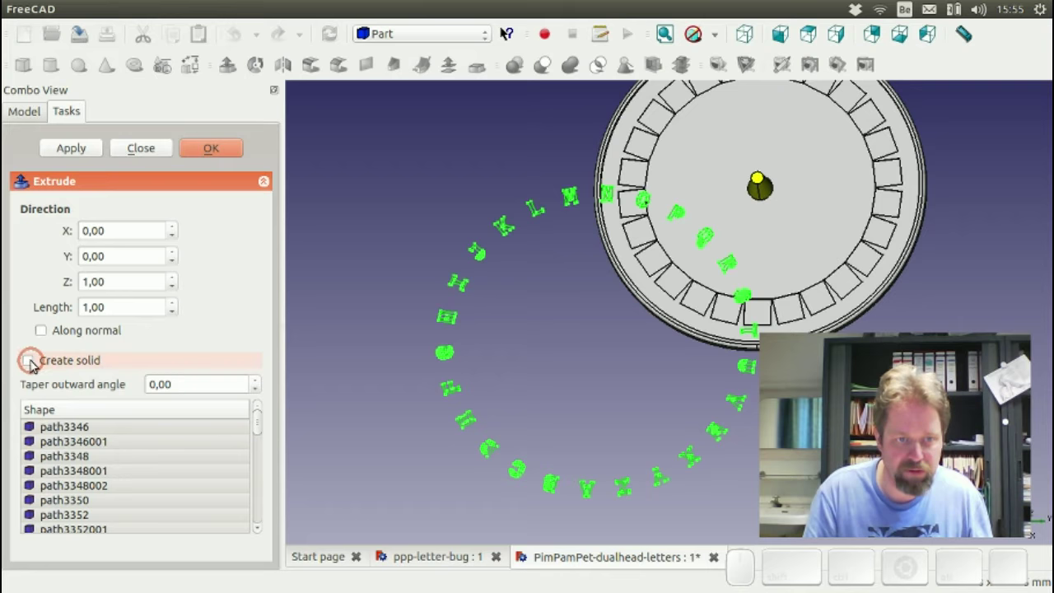
click(33, 363)
click(218, 155)
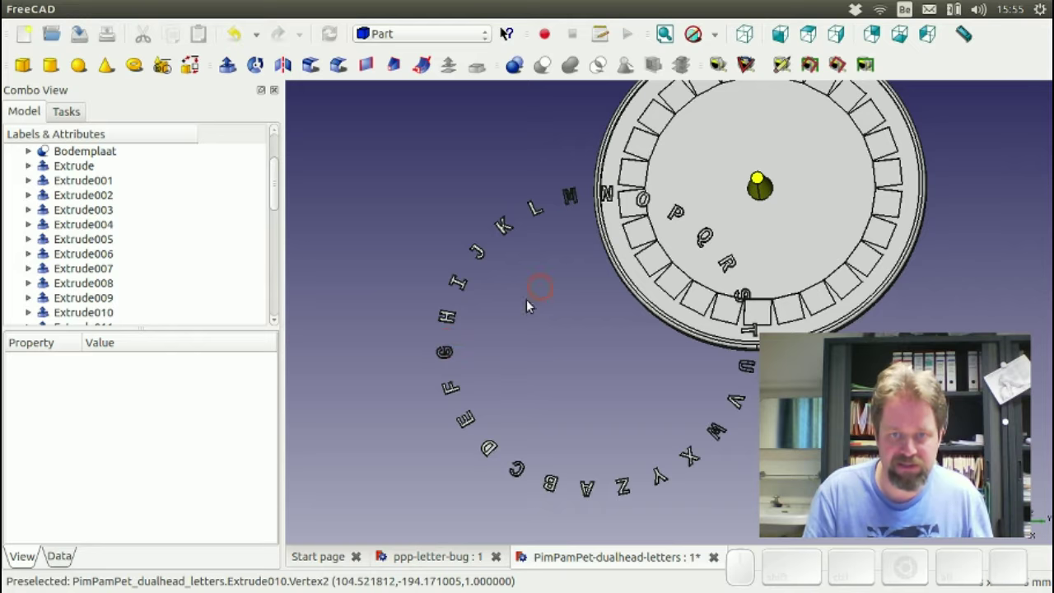
- Hide the Bodemplaat base plate so only the extruded letters remain visible
click(393, 379)
scroll(up, 3)
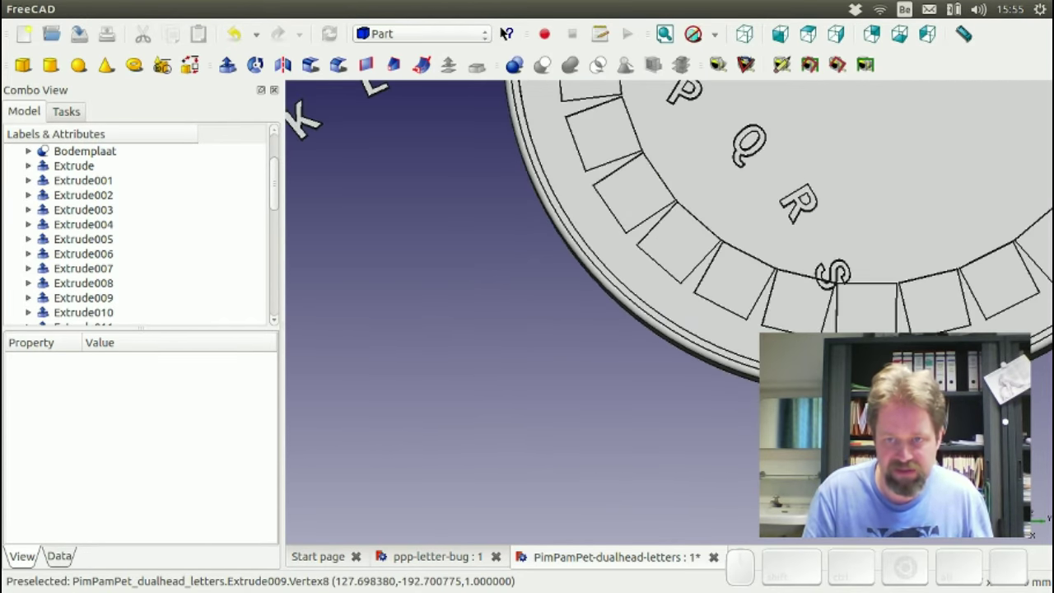
scroll(up, 3)
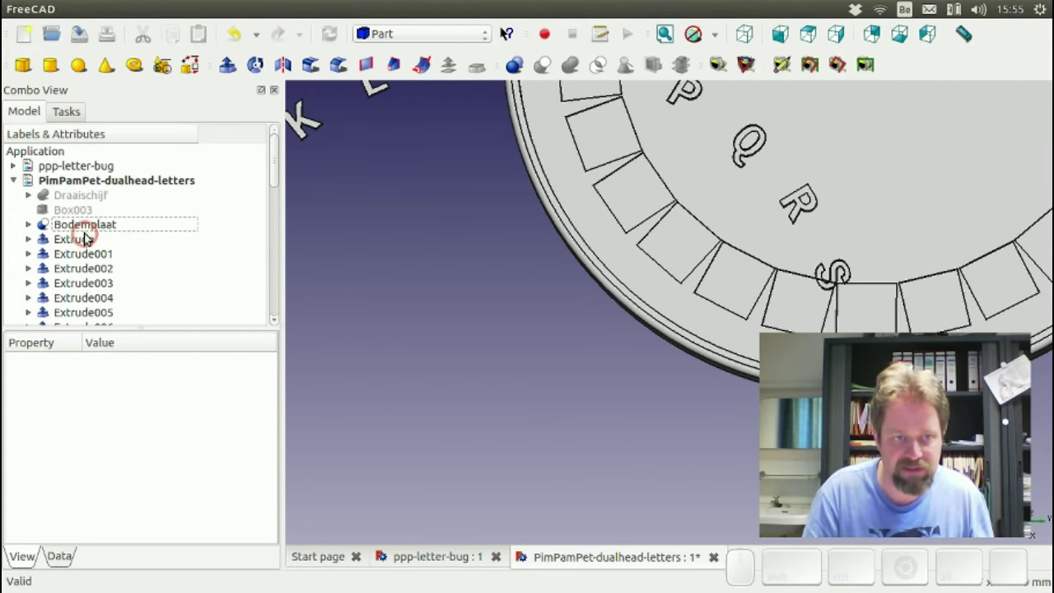
click(87, 222)
key(space)
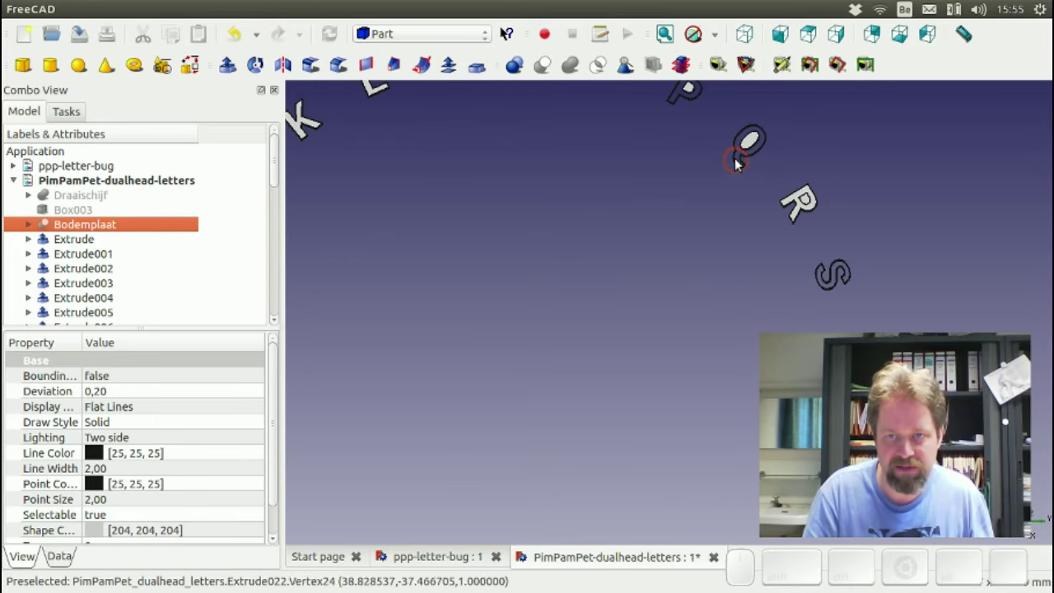
- Pan the view onto the letters J to Q to inspect the extrusions
drag(700, 144, 680, 221)
click(649, 214)
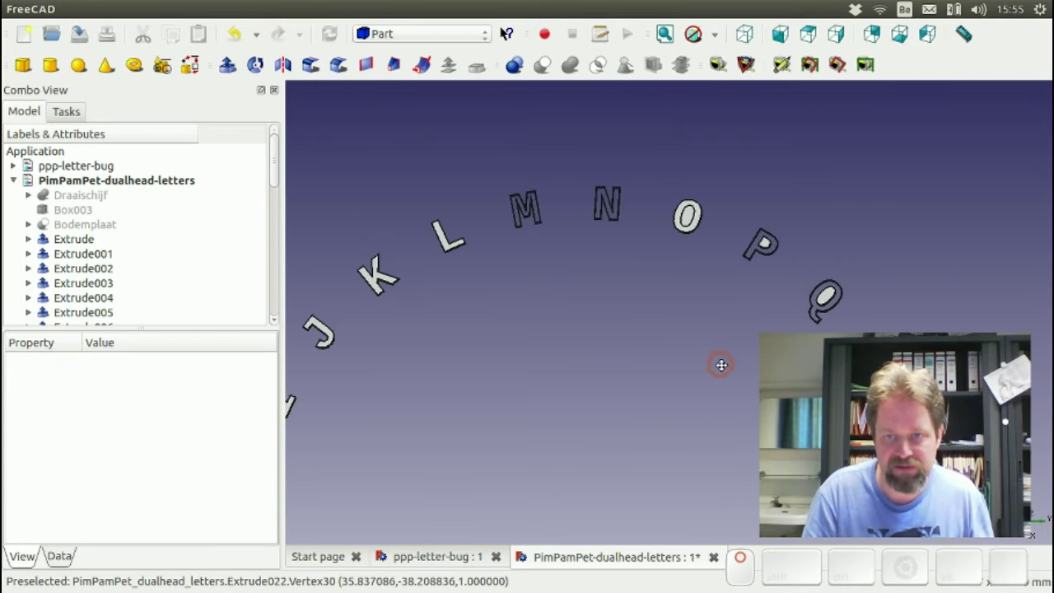
click(532, 218)
click(629, 206)
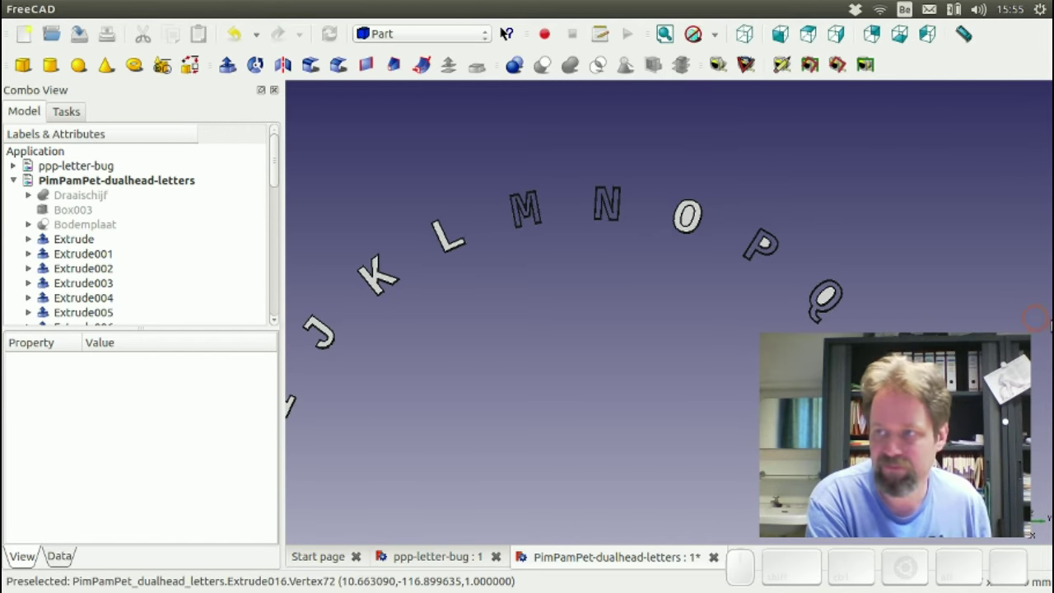
- View the FreeCAD forum thread 'SVG-import won't fill solid' in Firefox and return to FreeCAD
key(alt+Tab)
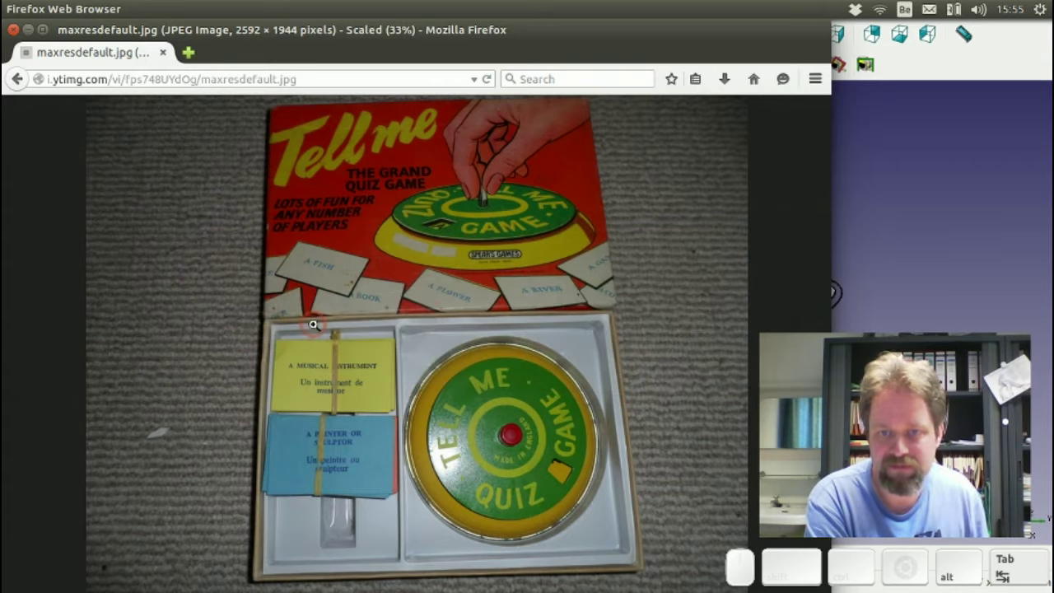
key(alt+Tab)
key(alt+Tab)
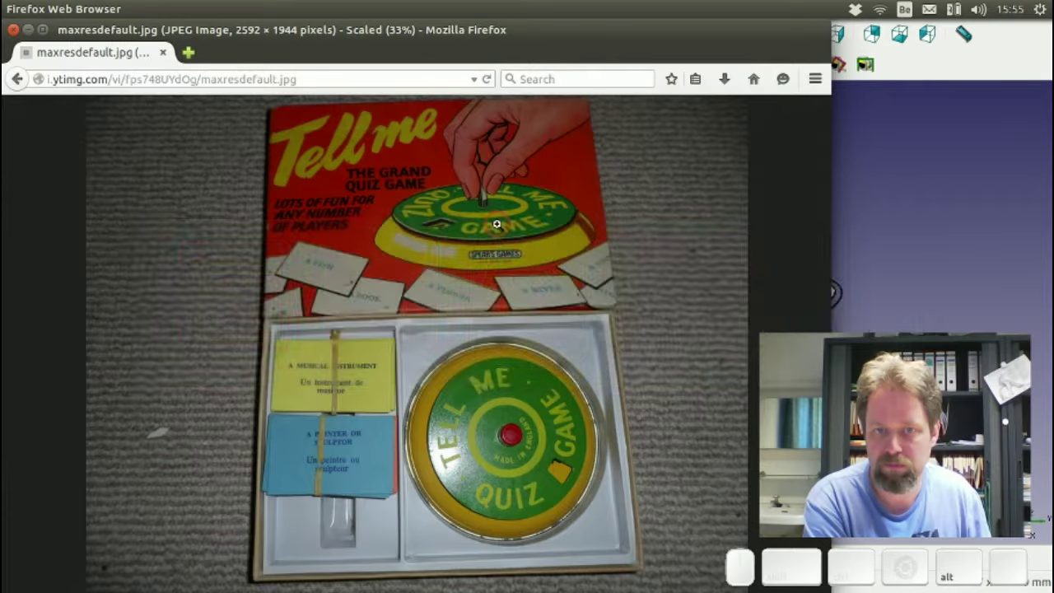
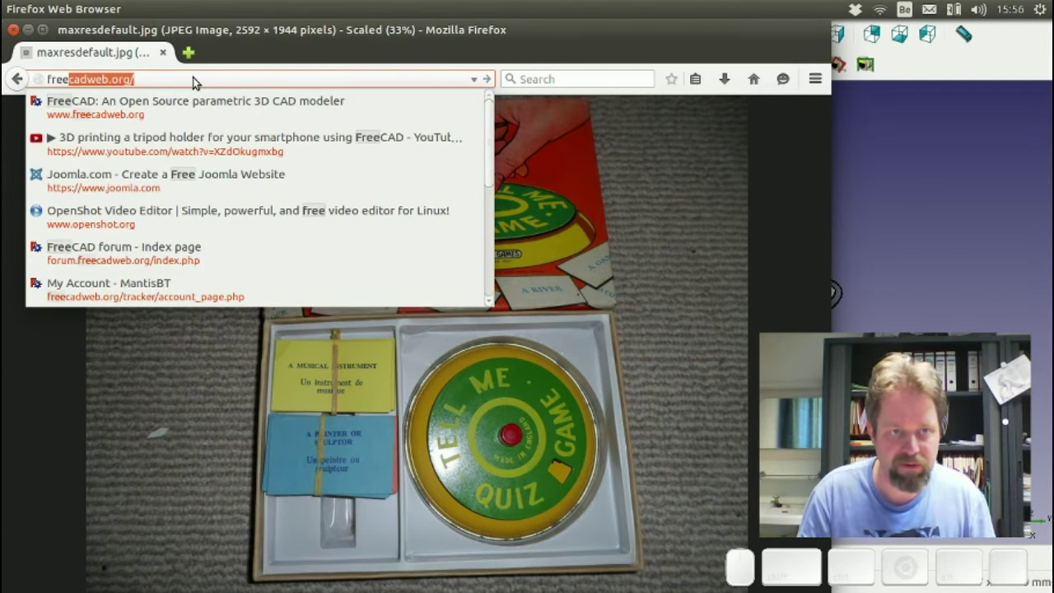
key(Home)
key(Return)
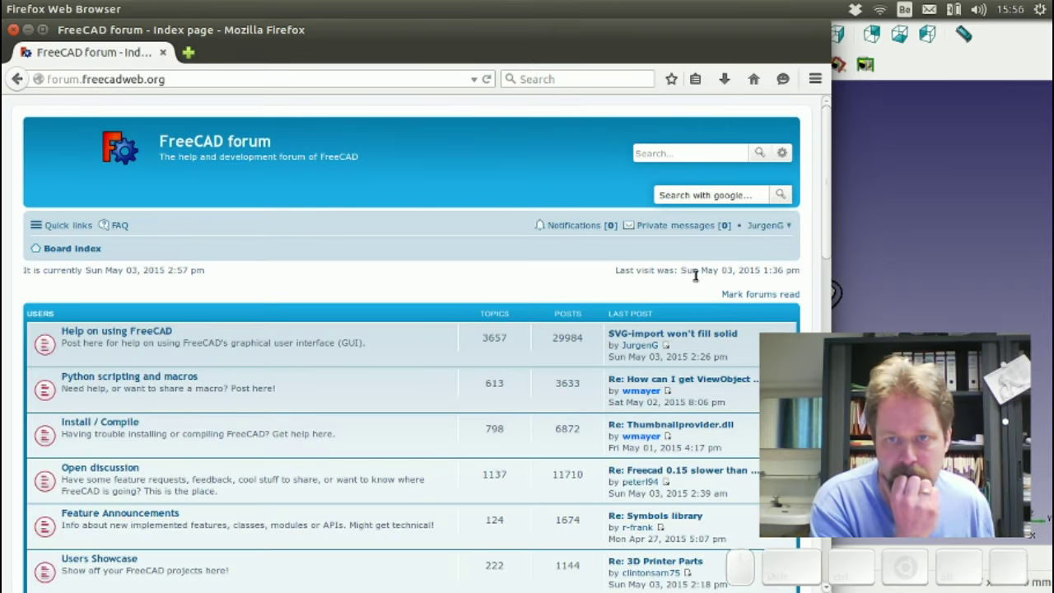
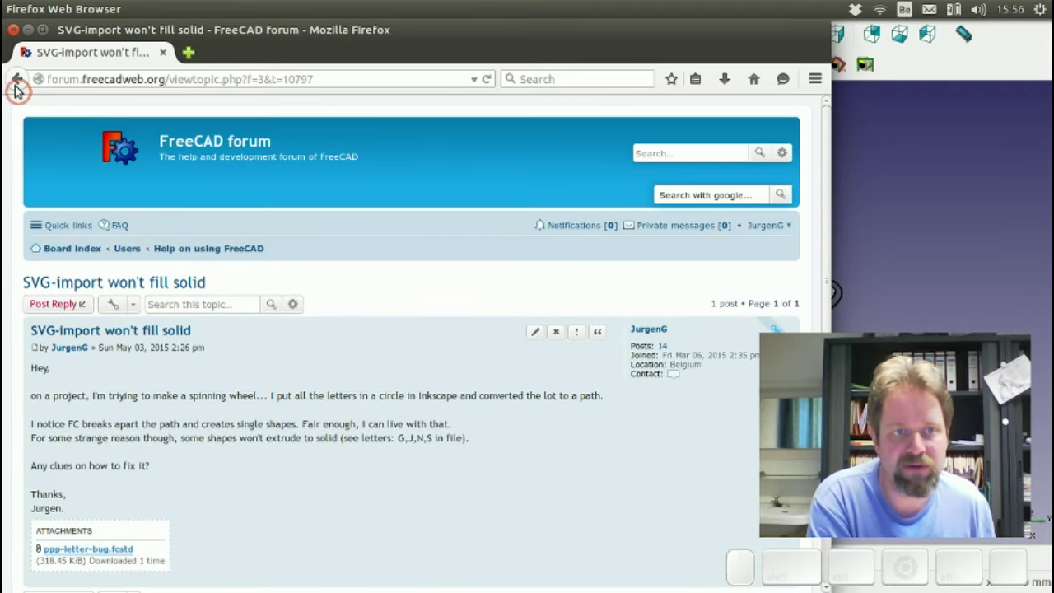
click(21, 33)
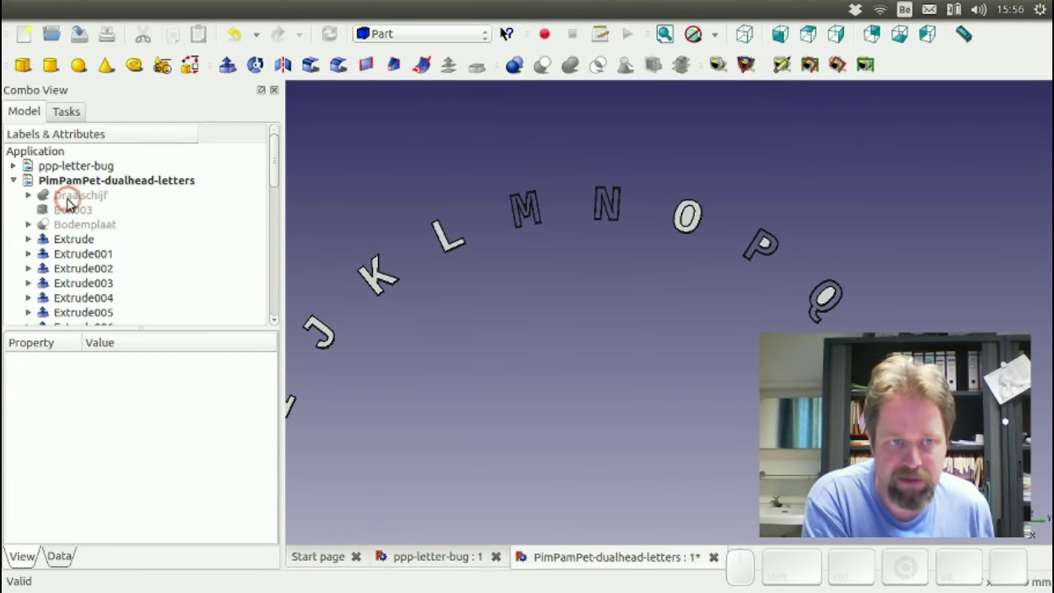
- Centre the view on letters A and B and try a first boolean on the B's Extrude objects
click(78, 239)
scroll(down, 3)
scroll(up, 3)
middle_click(563, 422)
scroll(up, 3)
click(406, 426)
click(80, 238)
click(78, 253)
click(78, 243)
click(77, 258)
click(542, 71)
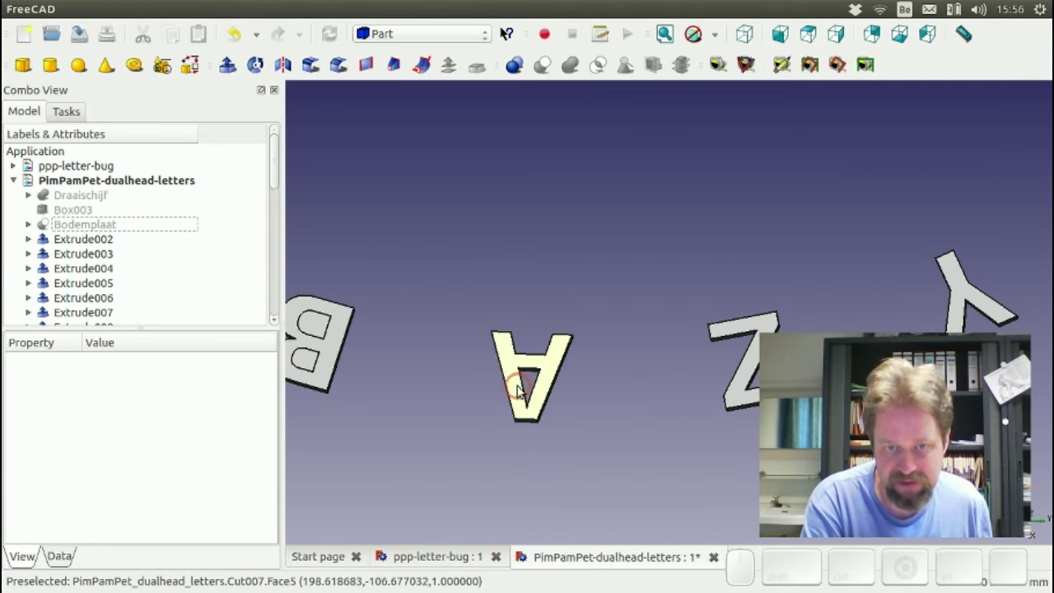
- Fuse the B's two inner shapes, Extrude003 and Extrude004, into Fusion004
click(78, 243)
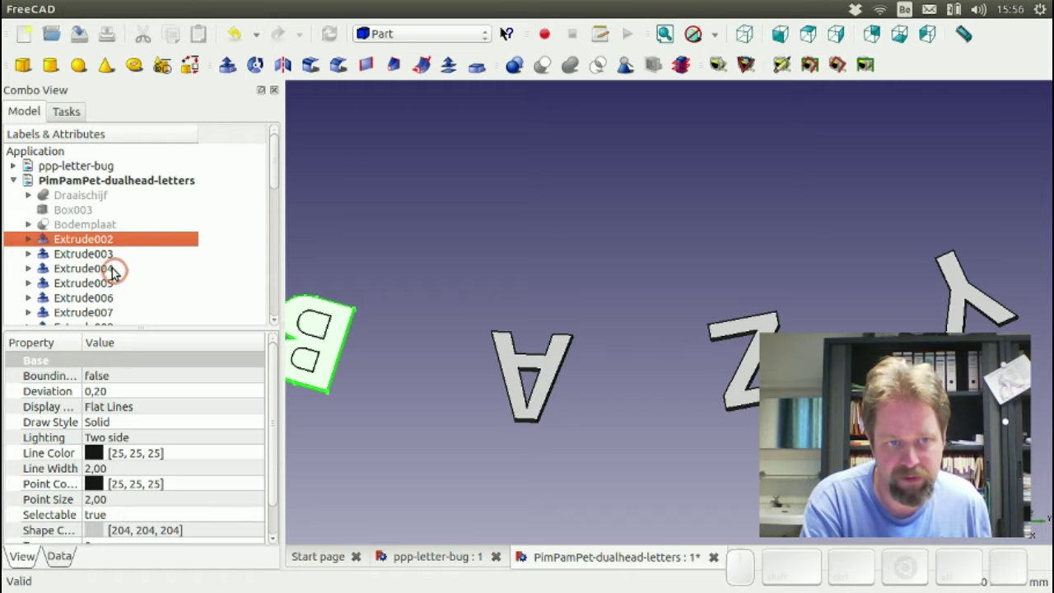
click(105, 259)
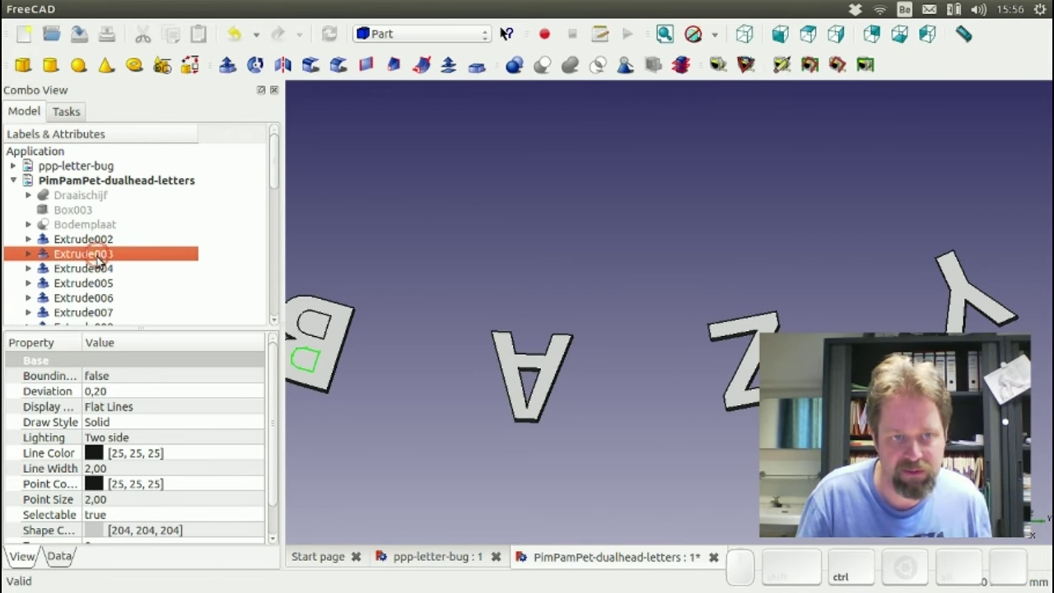
click(99, 265)
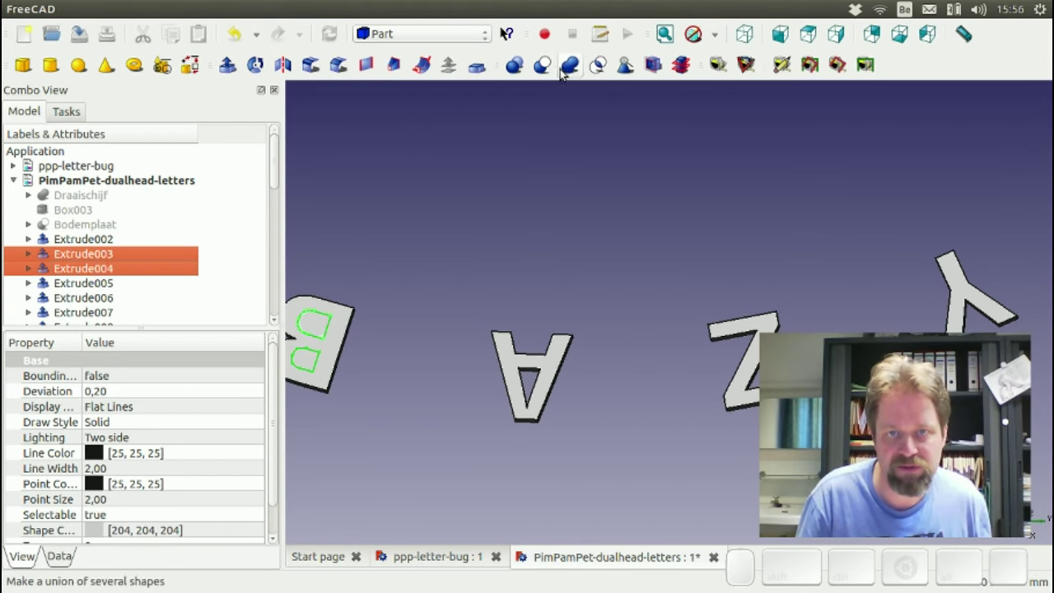
click(562, 67)
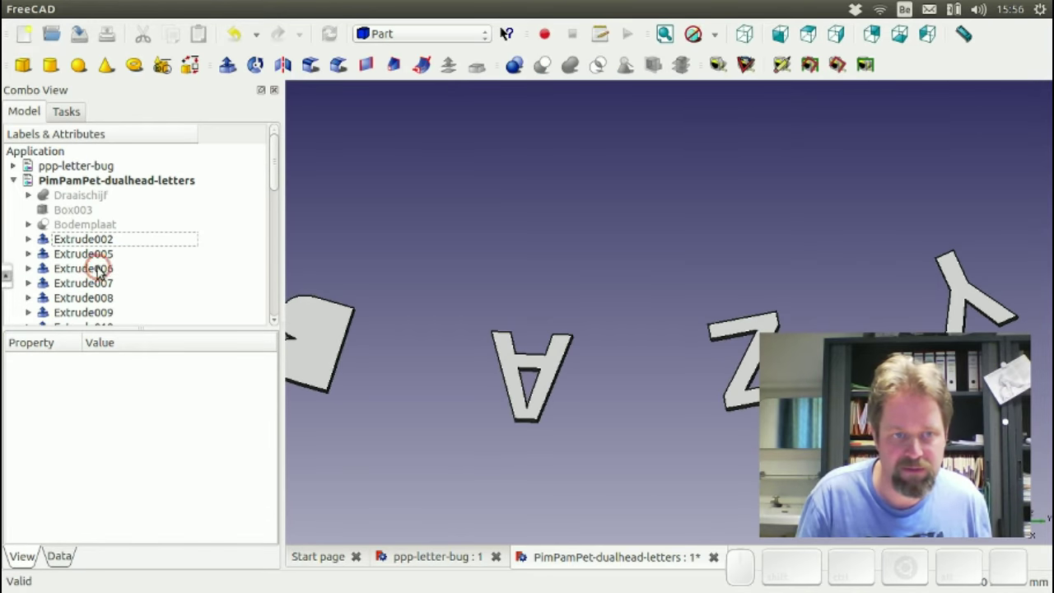
- Cut Fusion004 out of the B's outer body Extrude002, then delete the failed cut
click(86, 239)
scroll(down, 3)
scroll(down, 3)
click(79, 312)
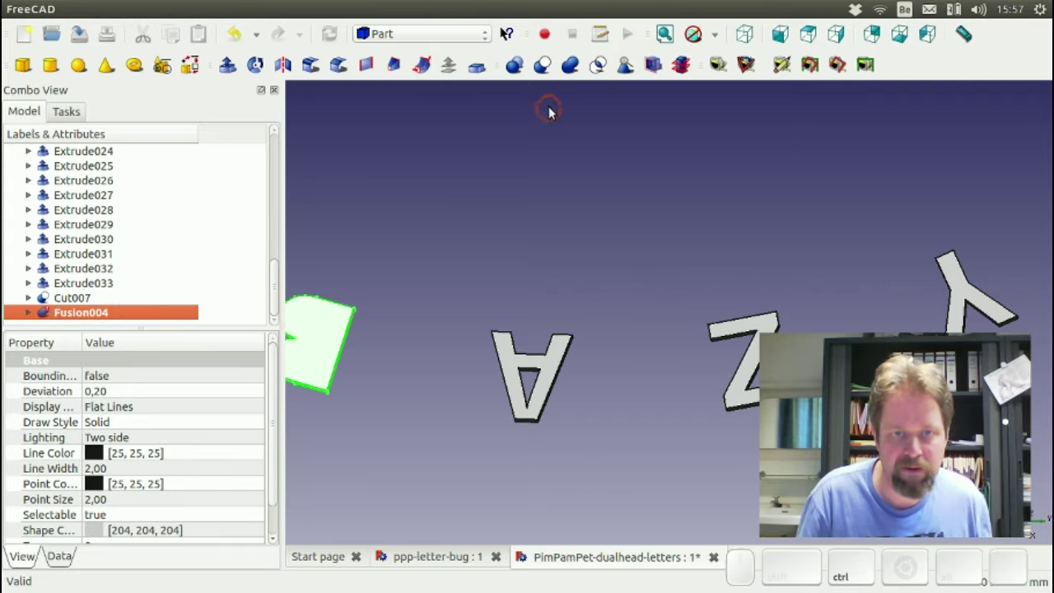
click(554, 76)
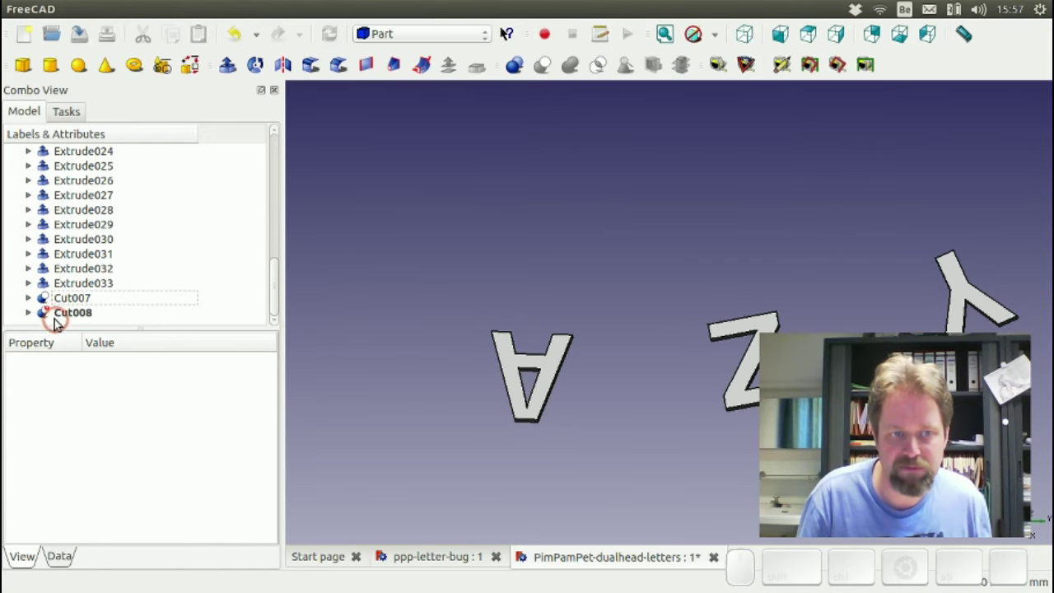
click(55, 313)
key(Delete)
- Expand Fusion004 in the tree to show the shapes it is made of
click(91, 314)
scroll(down, 3)
click(69, 306)
click(68, 310)
key(Right)
scroll(down, 3)
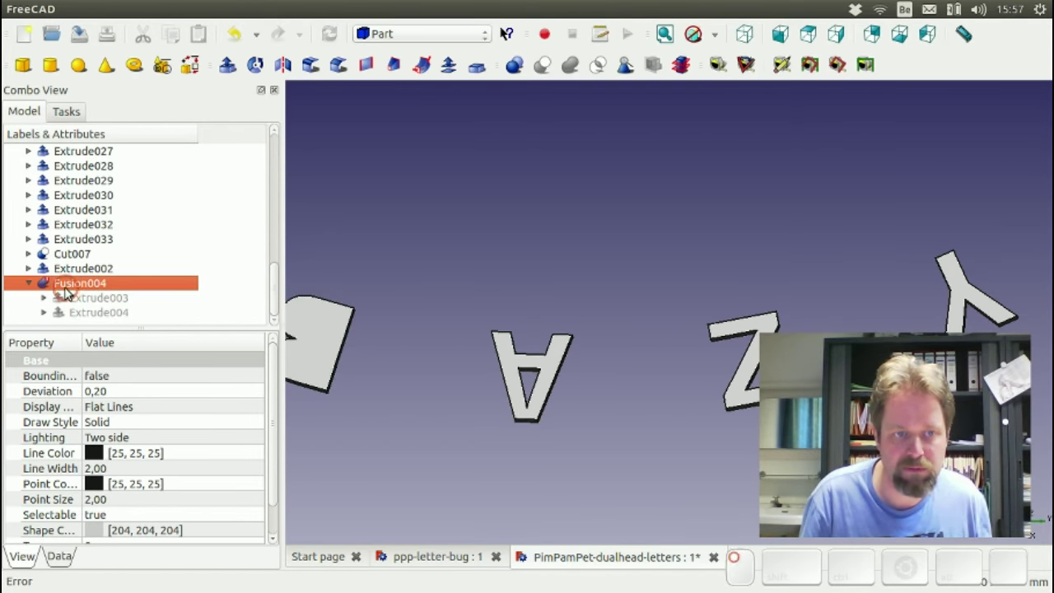